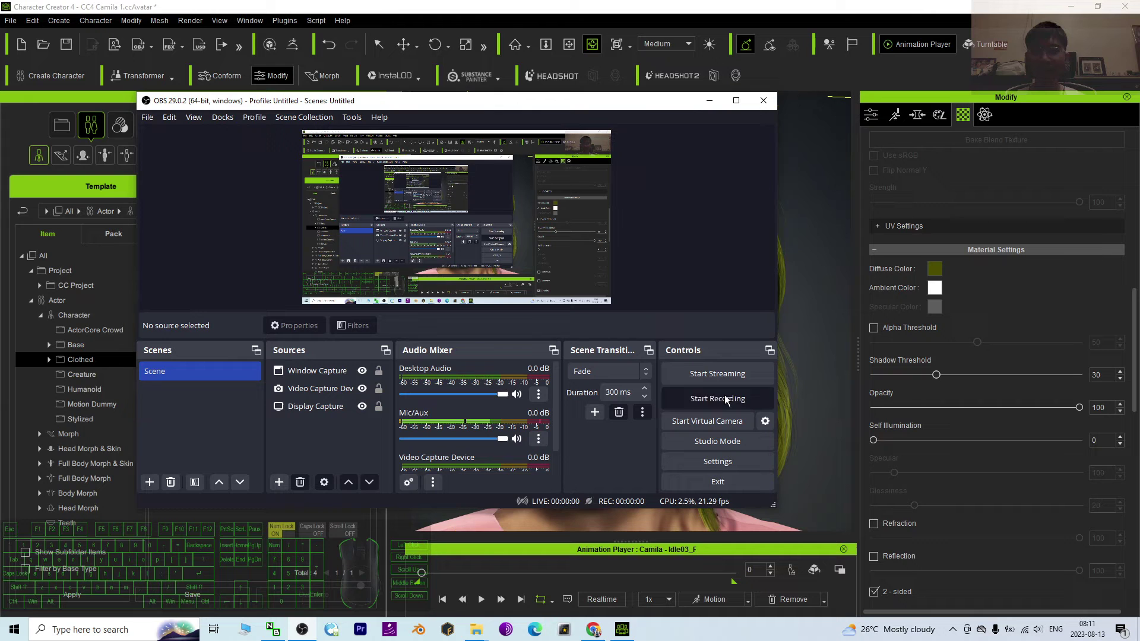
- Frame the viewport on Camila's face and zoom in close on her eyes
click(713, 108)
click(818, 370)
key(x)
drag(680, 389, 729, 395)
key(c)
scroll(up, 3)
scroll(down, 3)
key(x)
drag(570, 310, 584, 316)
drag(607, 411, 662, 419)
key(c)
key(x)
drag(635, 373, 652, 378)
scroll(up, 3)
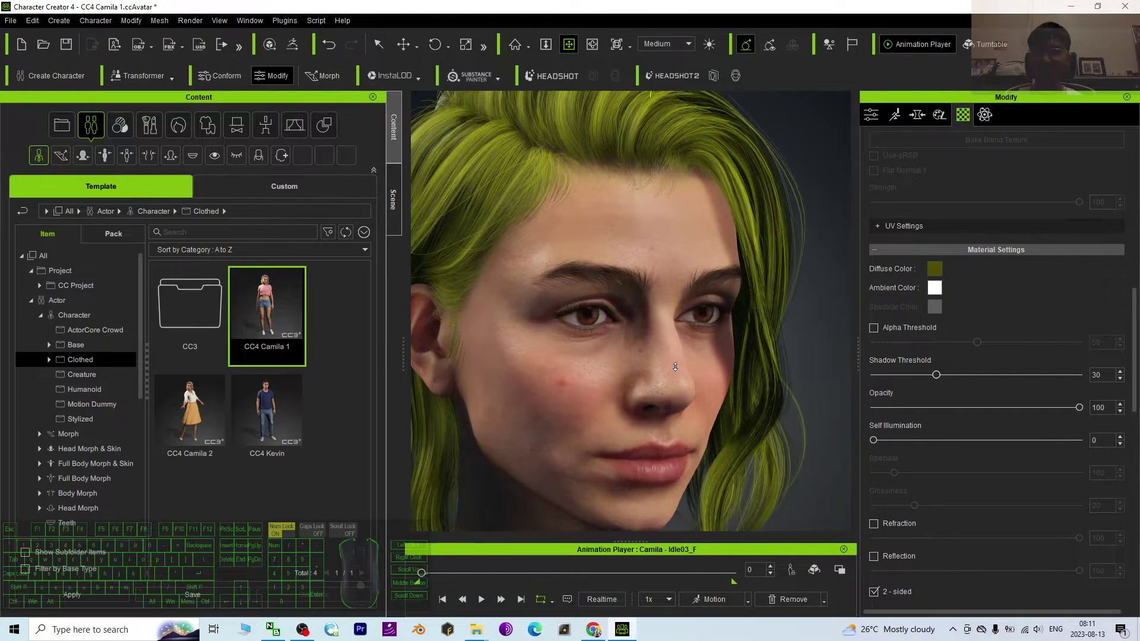
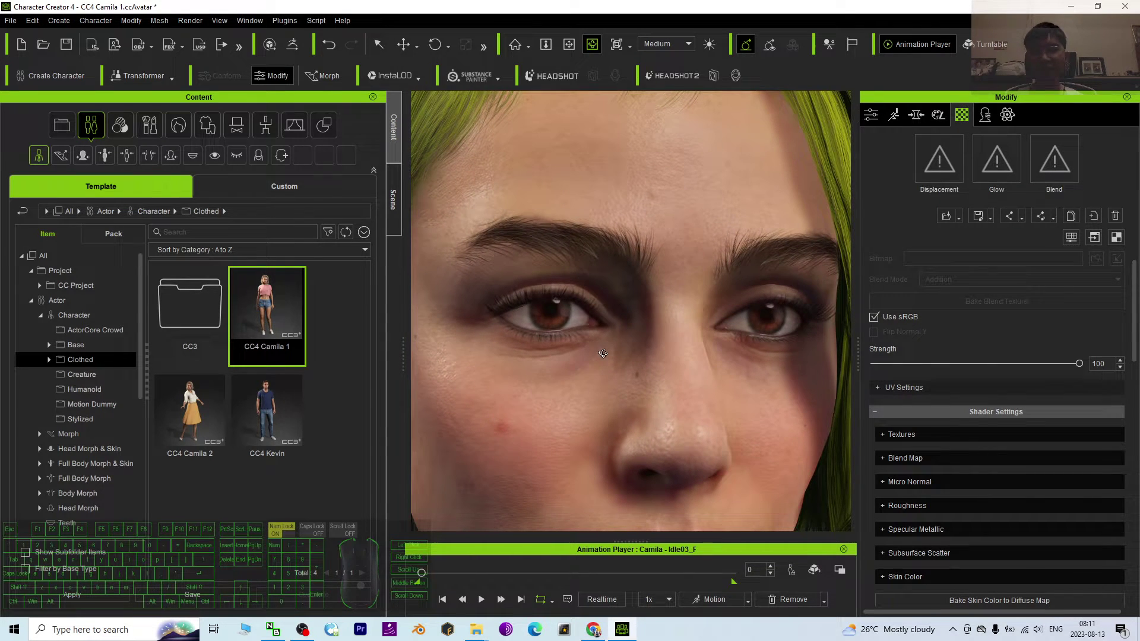
- Show the Scene outline, expand Camila and select her CC_Base_Eye mesh
click(393, 200)
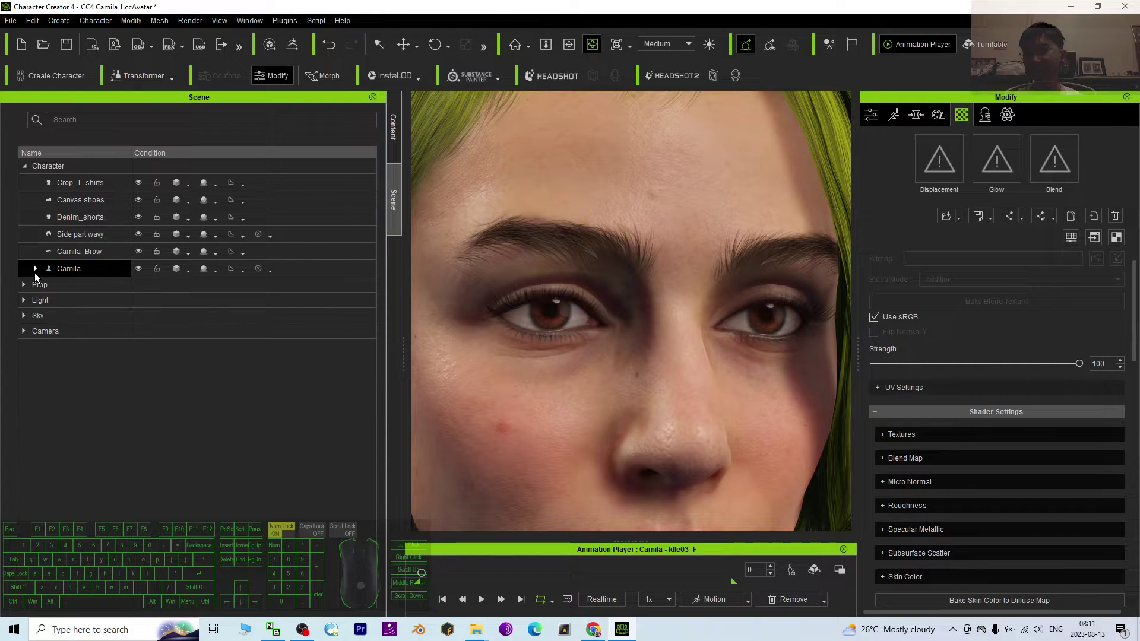
click(37, 277)
drag(100, 353, 103, 331)
click(102, 328)
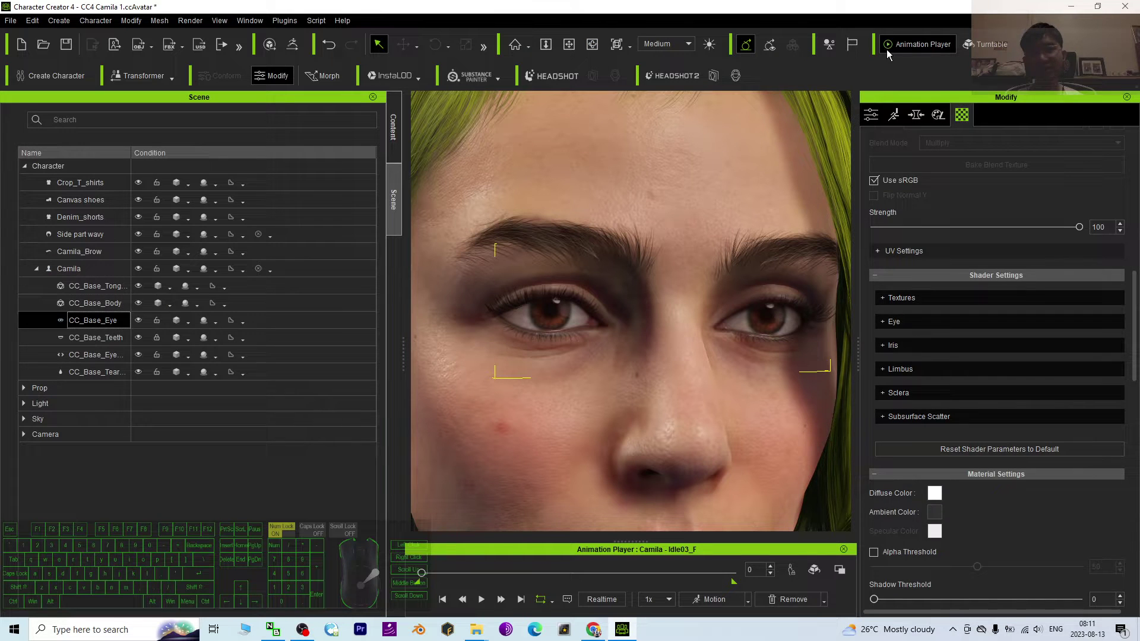
- Bring up the Modify > Material panel with the eye mesh's Material List in view
click(969, 120)
click(872, 123)
click(972, 120)
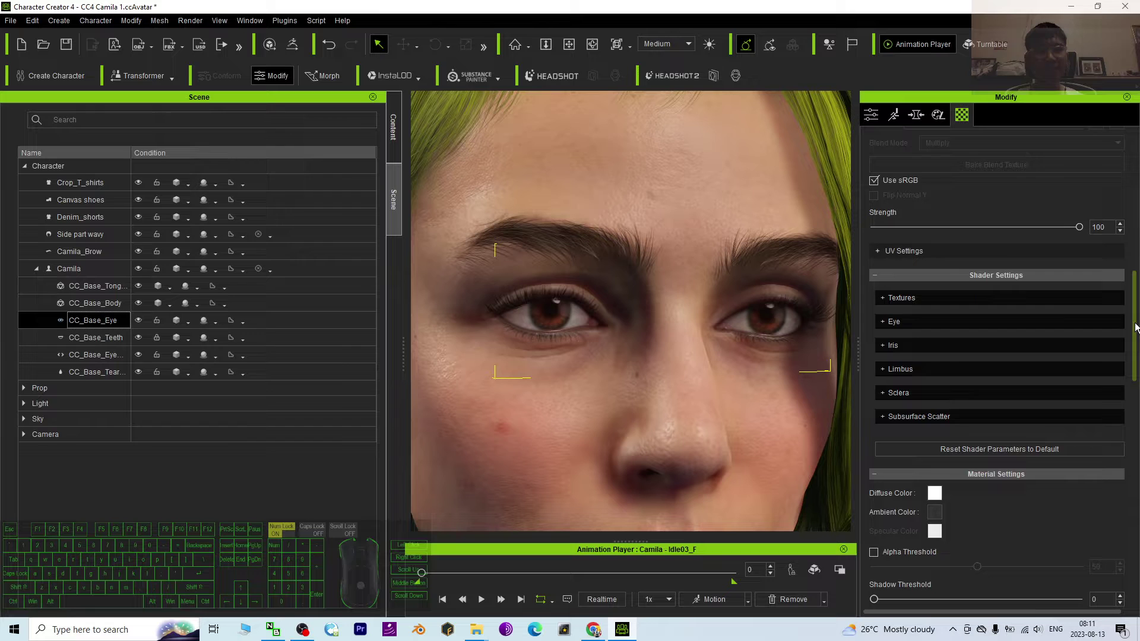
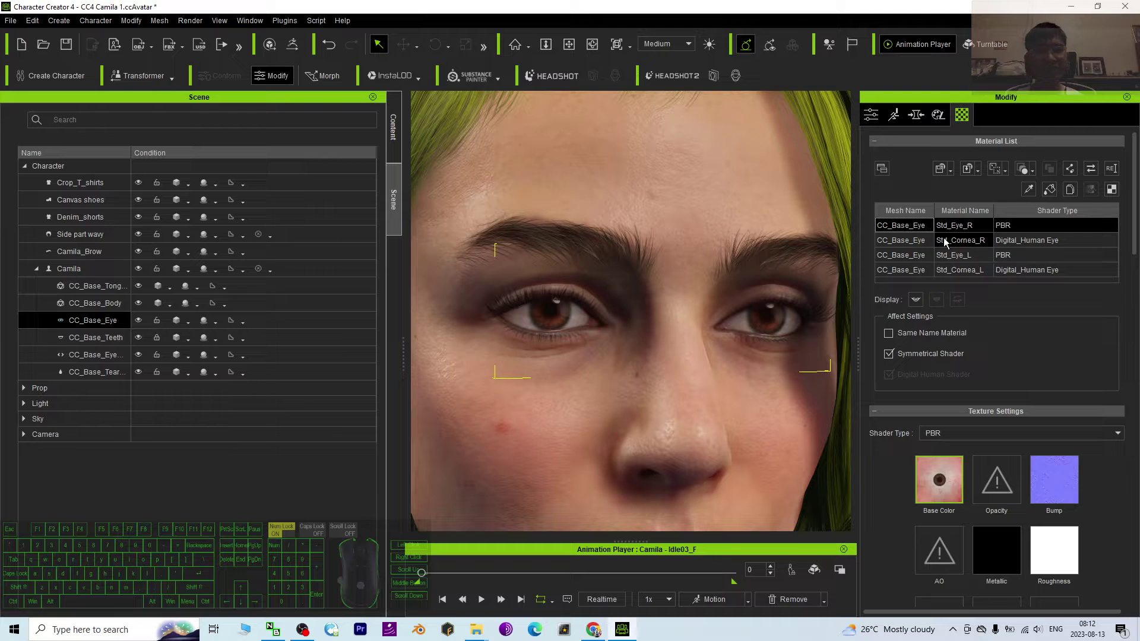
- Select all four Std_Eye and Std_Cornea materials together in the Material List
click(891, 242)
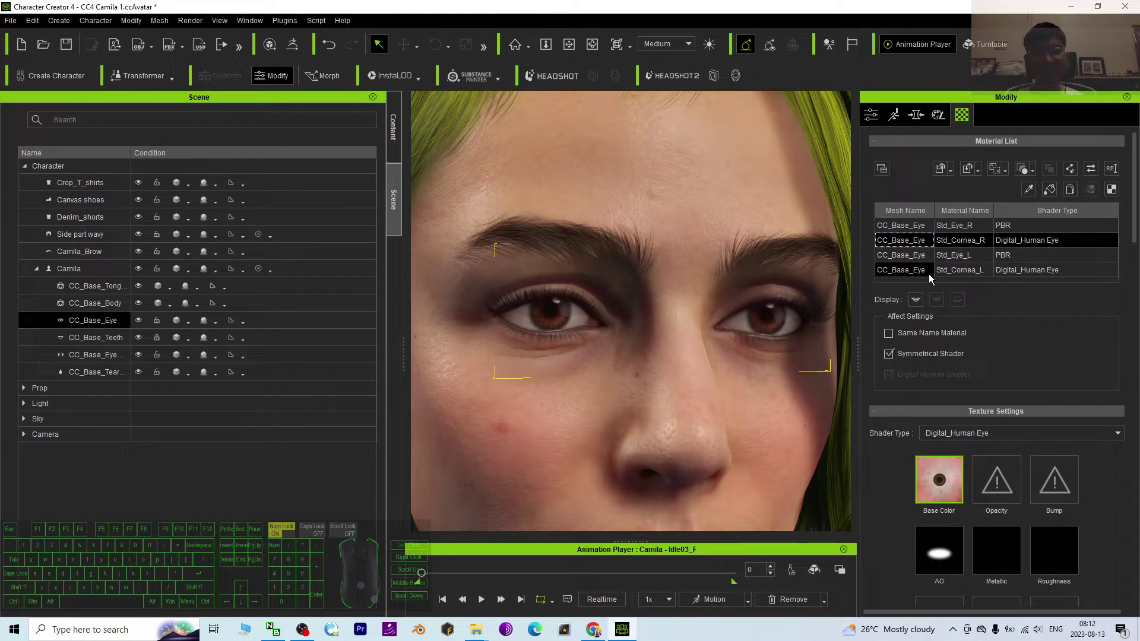
click(915, 276)
middle_click(916, 248)
click(915, 230)
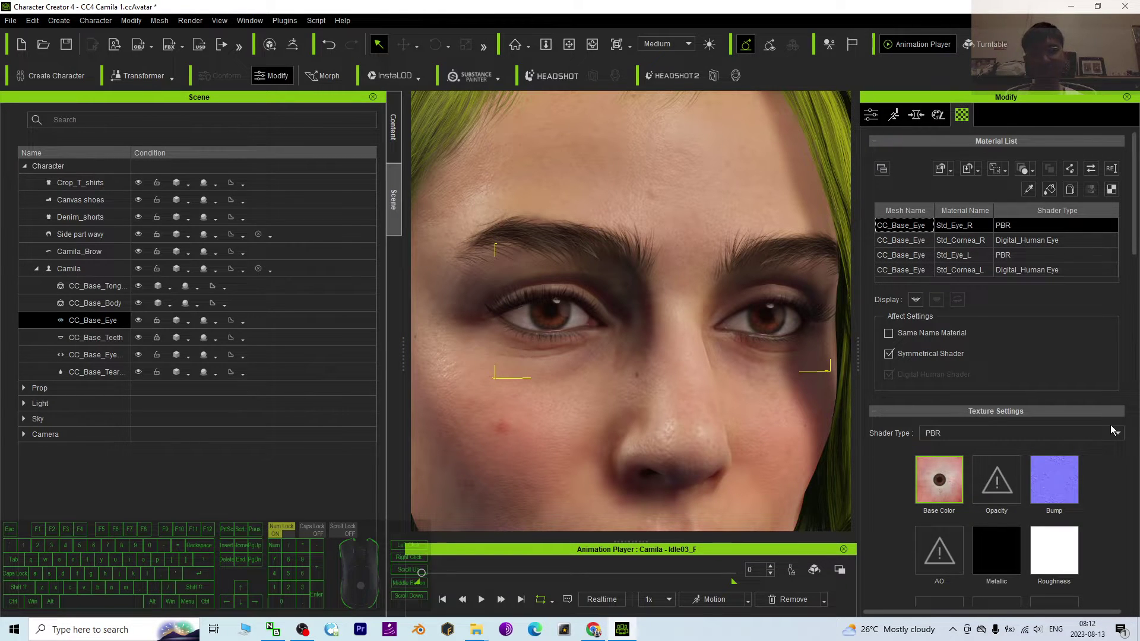
drag(979, 281, 972, 231)
scroll(up, 3)
scroll(down, 3)
scroll(up, 3)
click(908, 248)
click(907, 231)
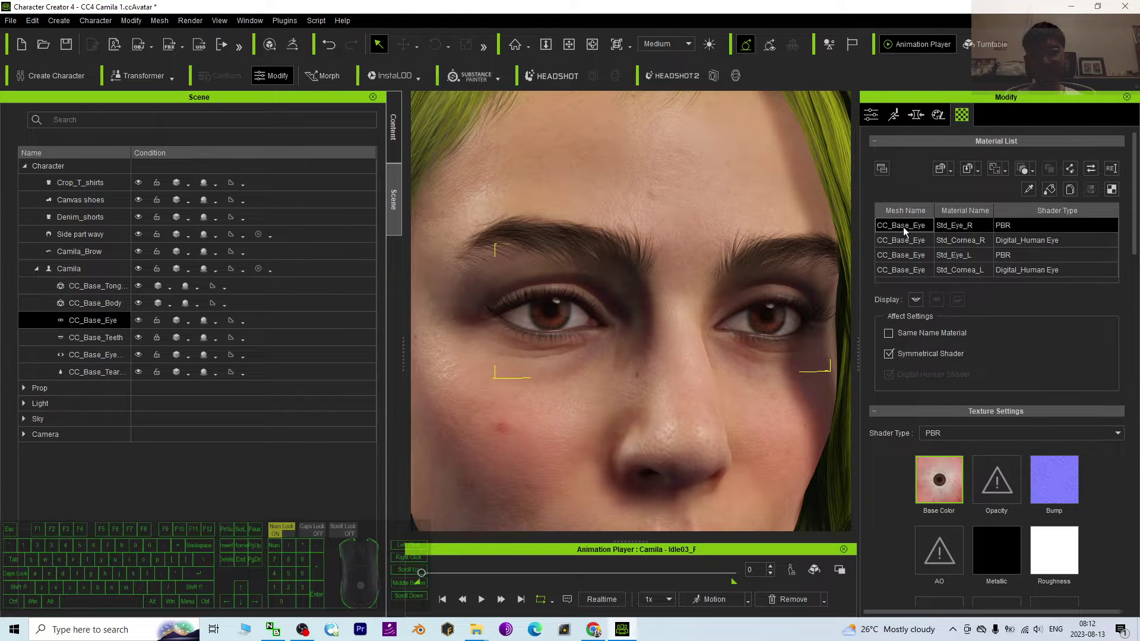
click(913, 273)
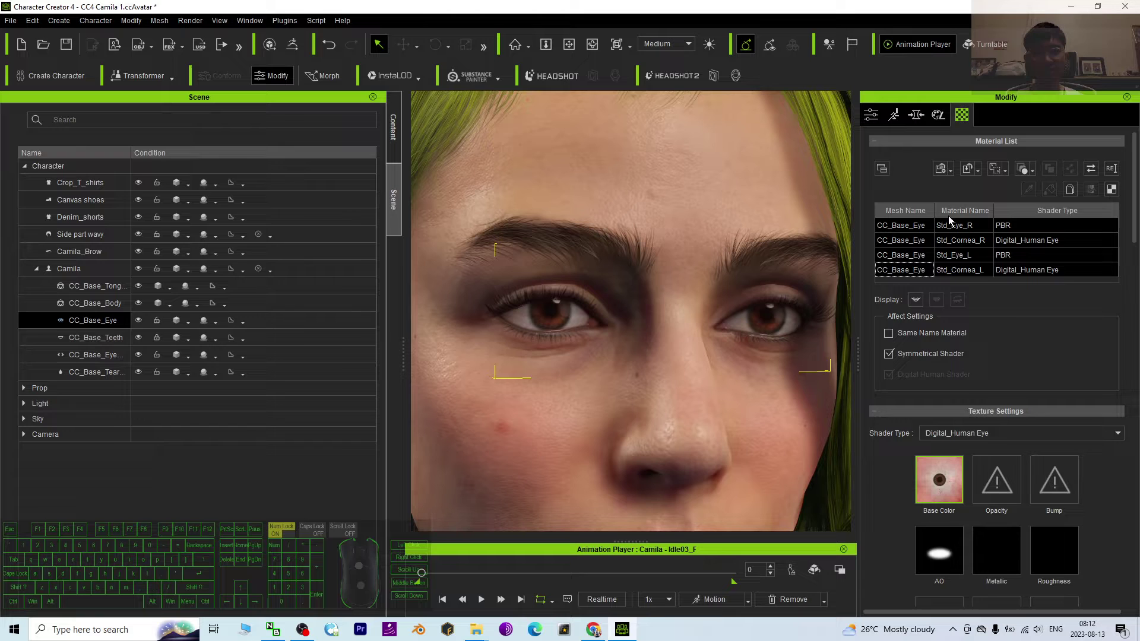
scroll(down, 3)
- Set the Shader Type of the selected eye and cornea materials to Traditional and confirm
click(938, 367)
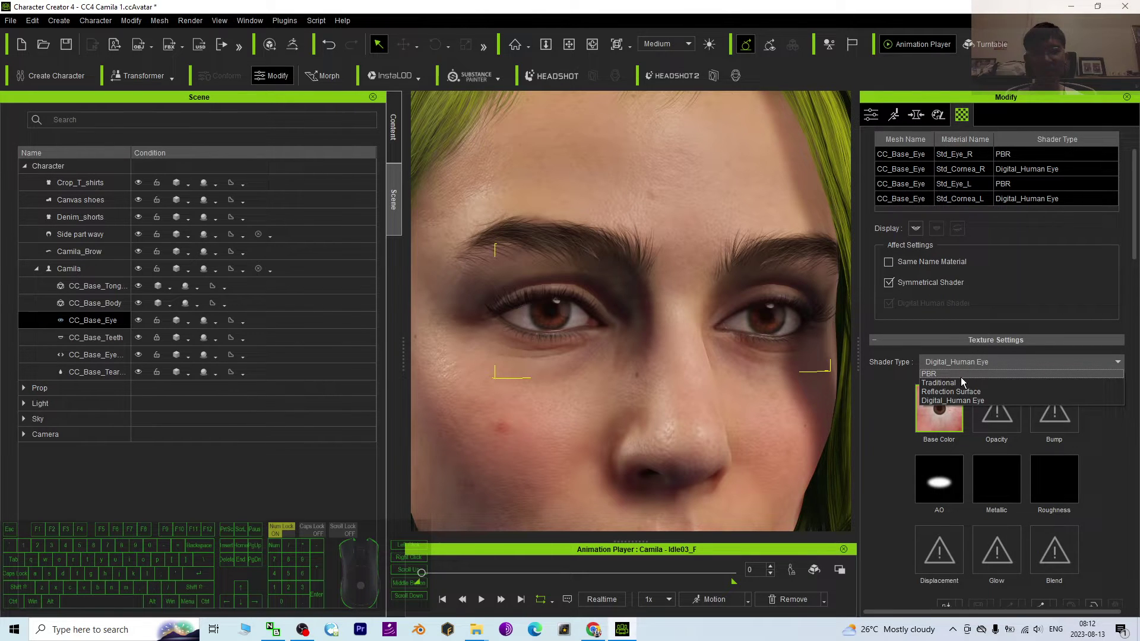
click(962, 381)
click(961, 367)
click(953, 387)
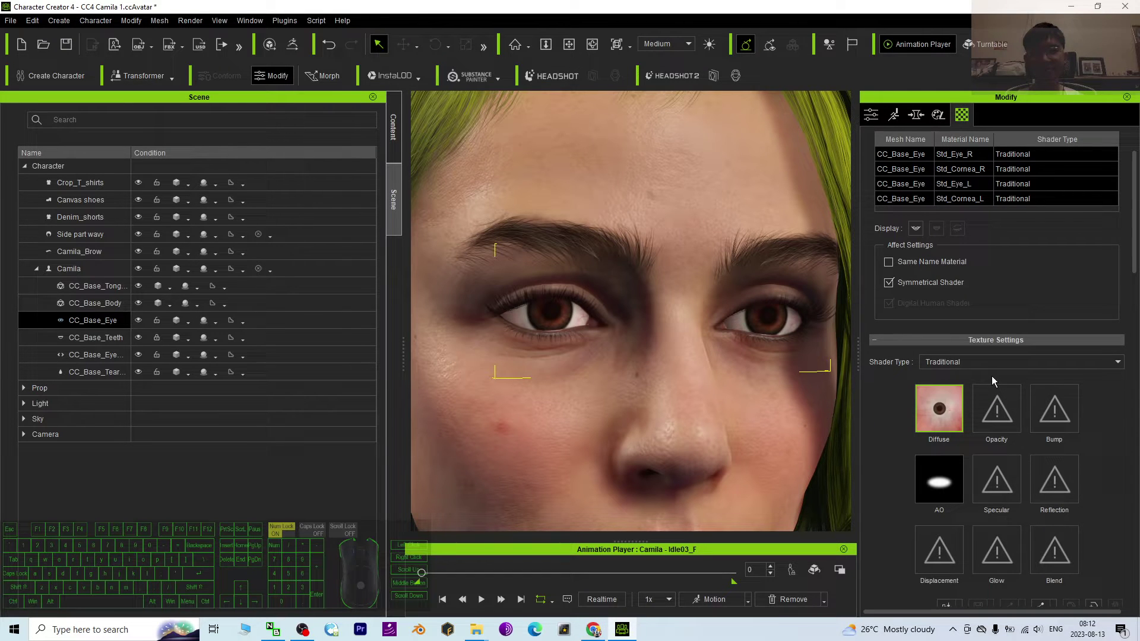
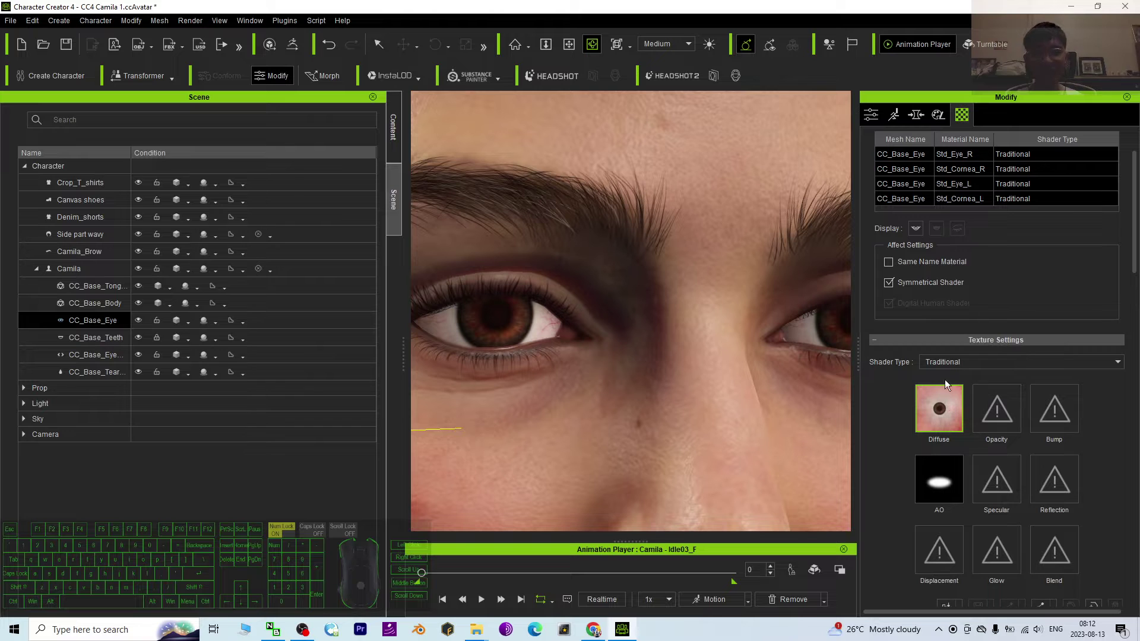
- Zoom the viewport in on Camila's right eye to inspect the Traditional shader look
key(x)
scroll(up, 3)
scroll(down, 3)
key(x)
drag(566, 348, 609, 352)
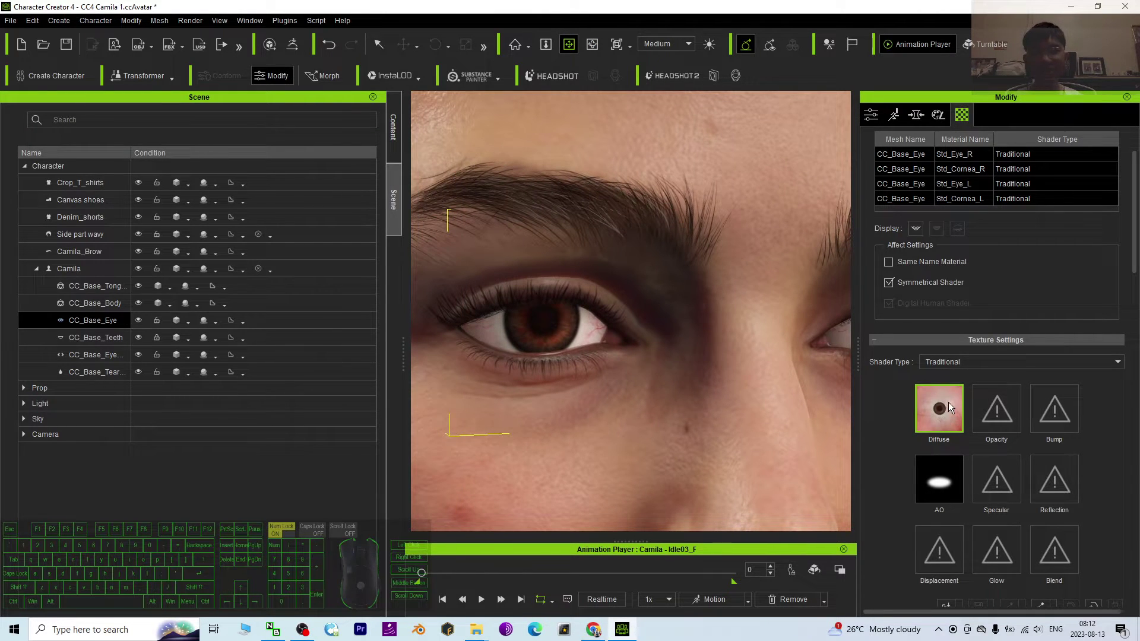
middle_click(940, 405)
drag(968, 425, 963, 414)
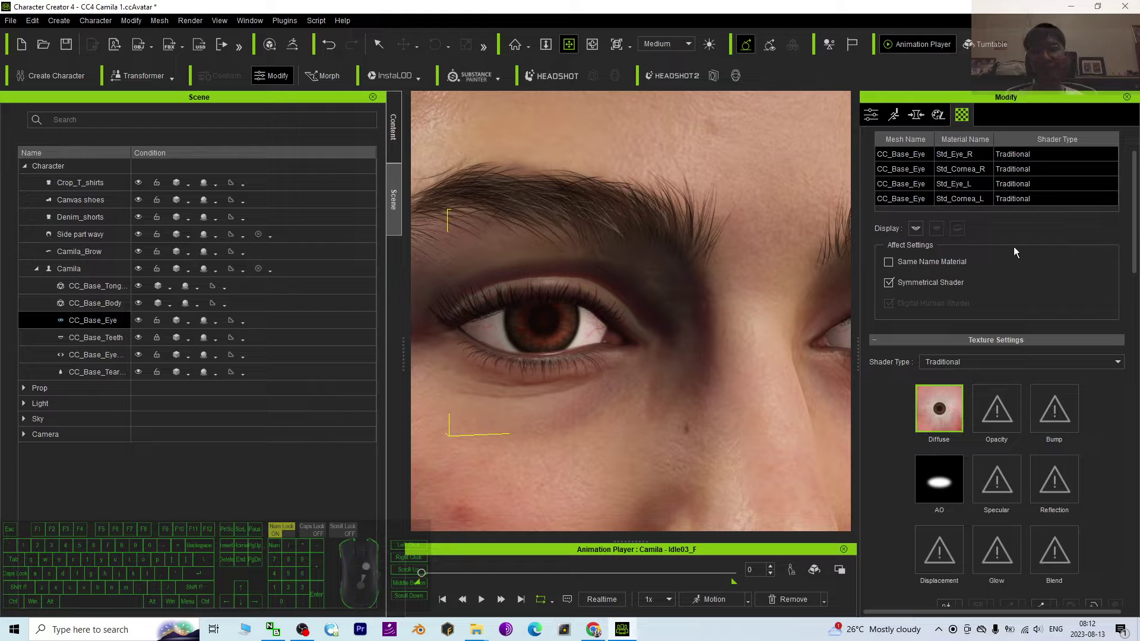
- Step through the material rows and settle on Std_Eye_R, showing its Diffuse and Bump textures
click(1042, 230)
click(909, 157)
click(908, 171)
click(905, 182)
click(905, 195)
click(906, 204)
click(910, 153)
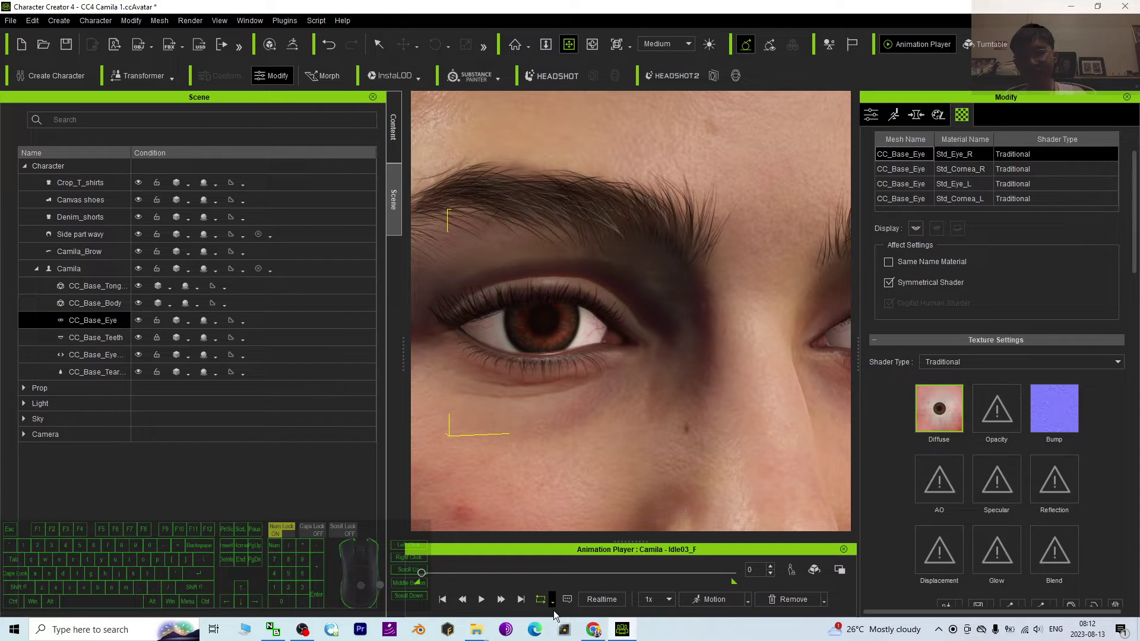
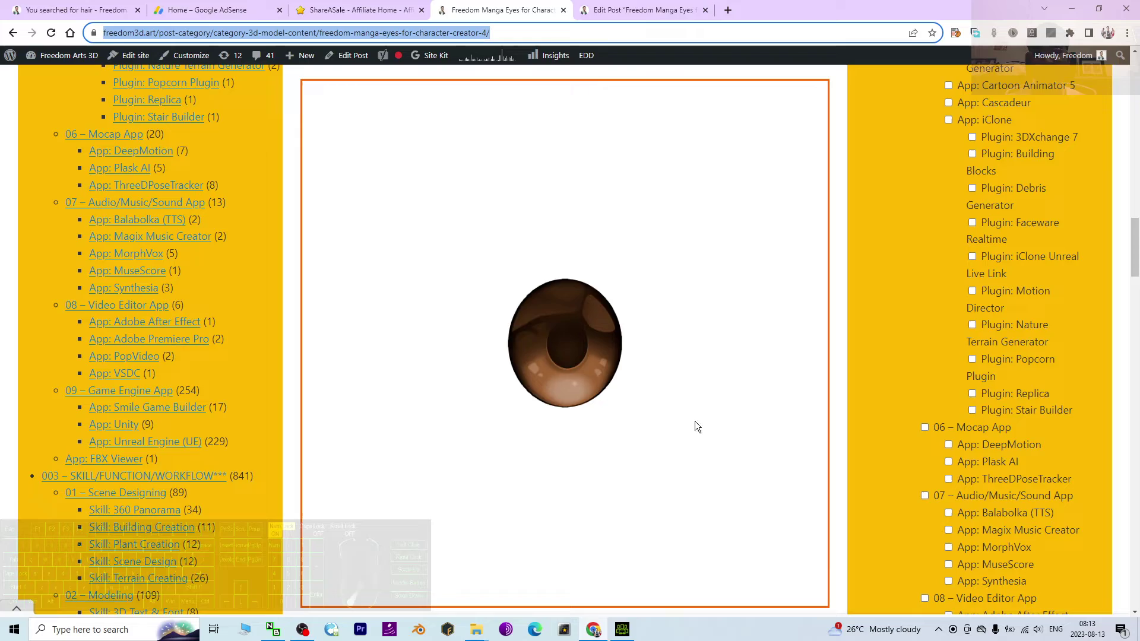
- In Chrome, save the brown manga eye image from the Freedom Arts 3D post to the Desktop
drag(882, 4, 855, 34)
click(854, 34)
middle_click(399, 343)
scroll(down, 3)
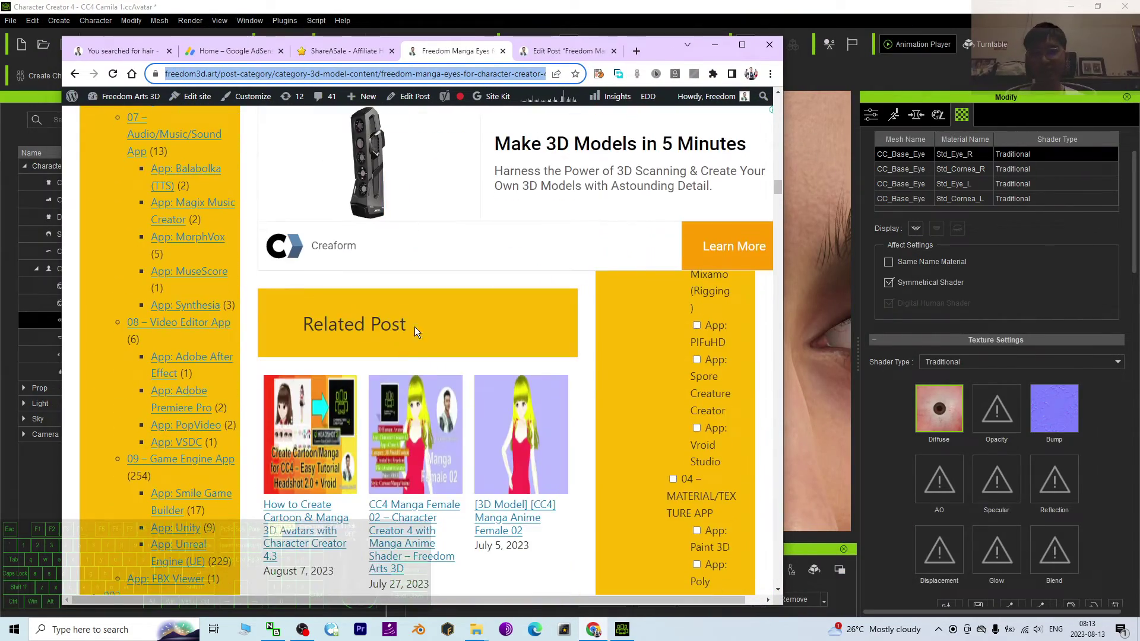
scroll(up, 3)
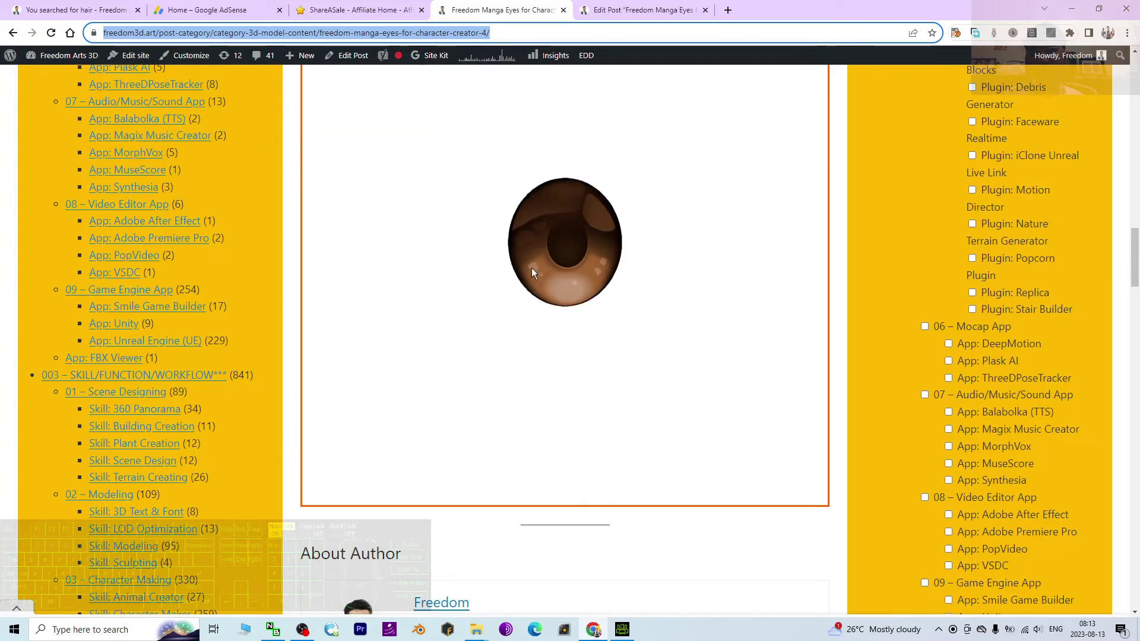
right_click(550, 255)
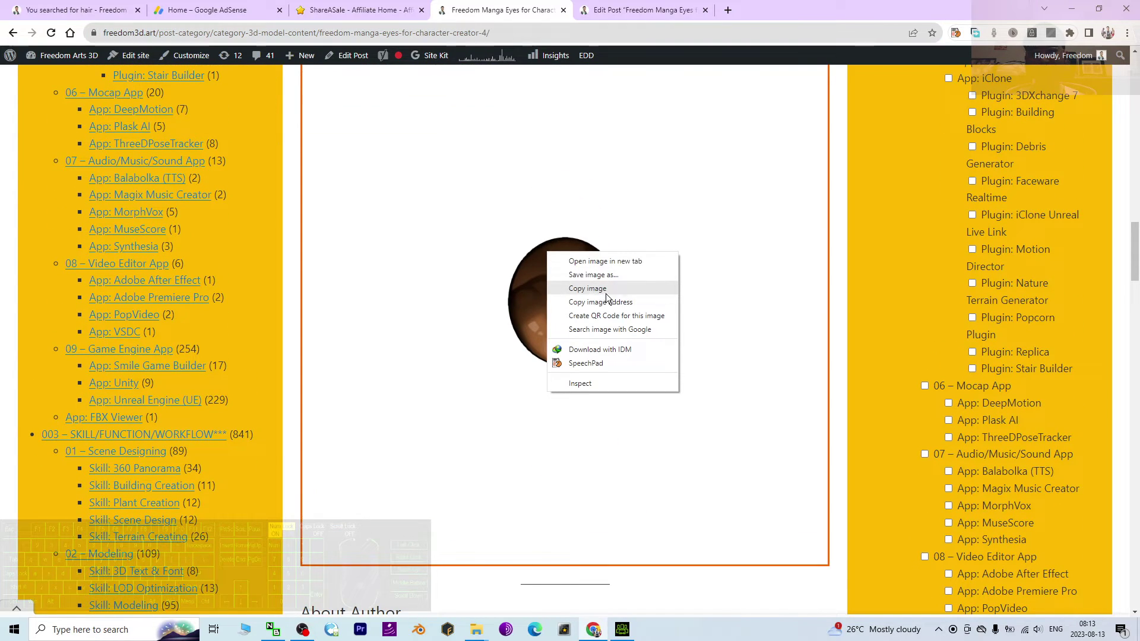
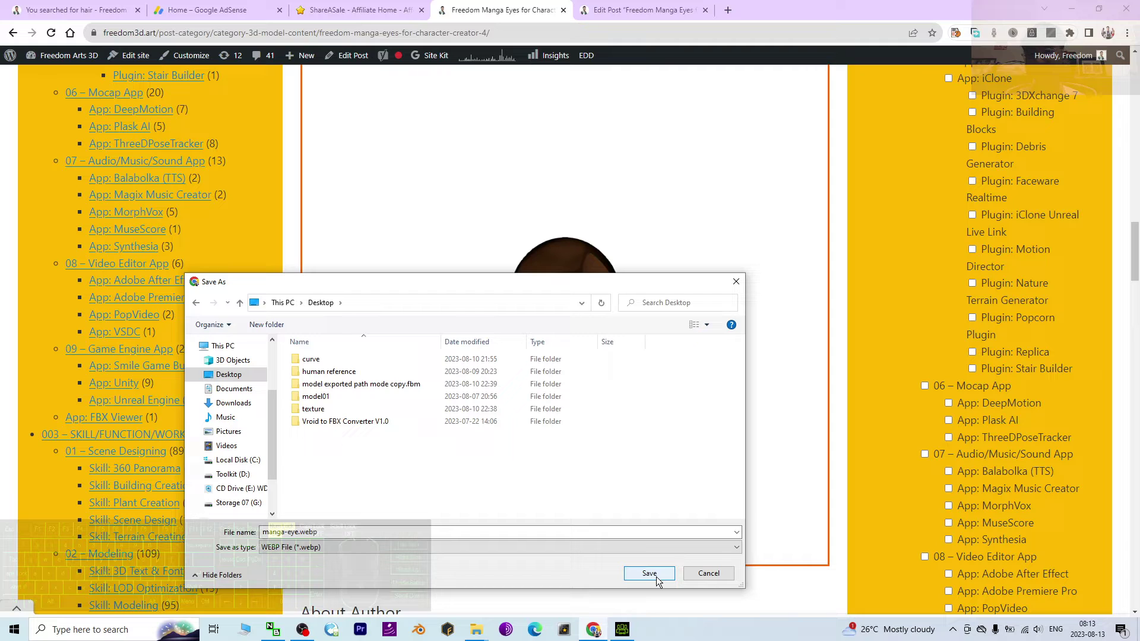
click(657, 581)
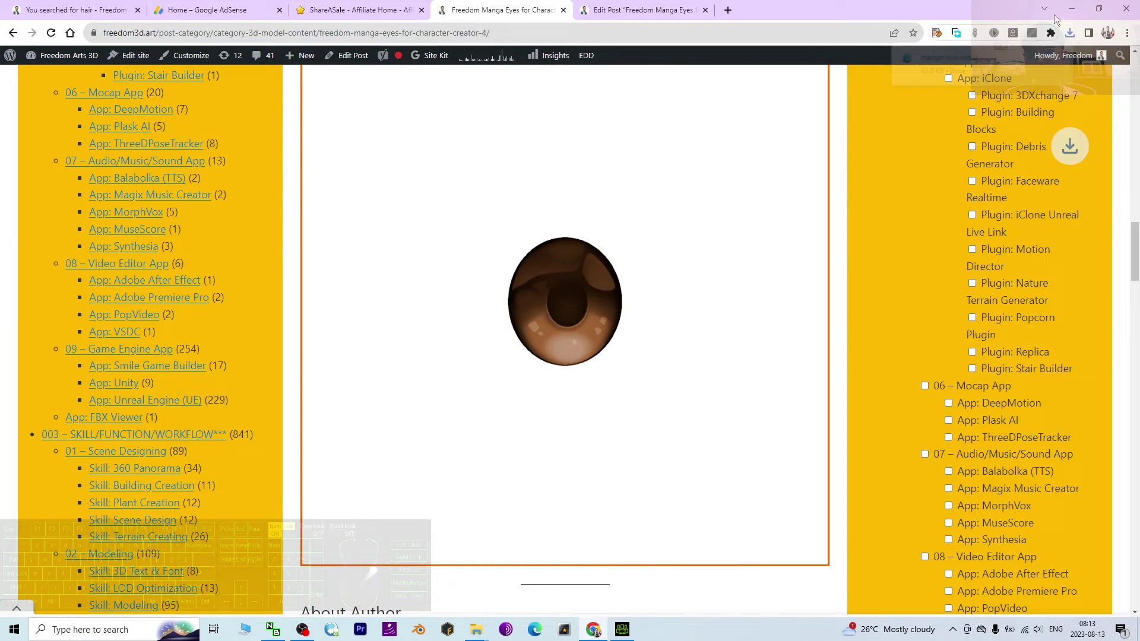
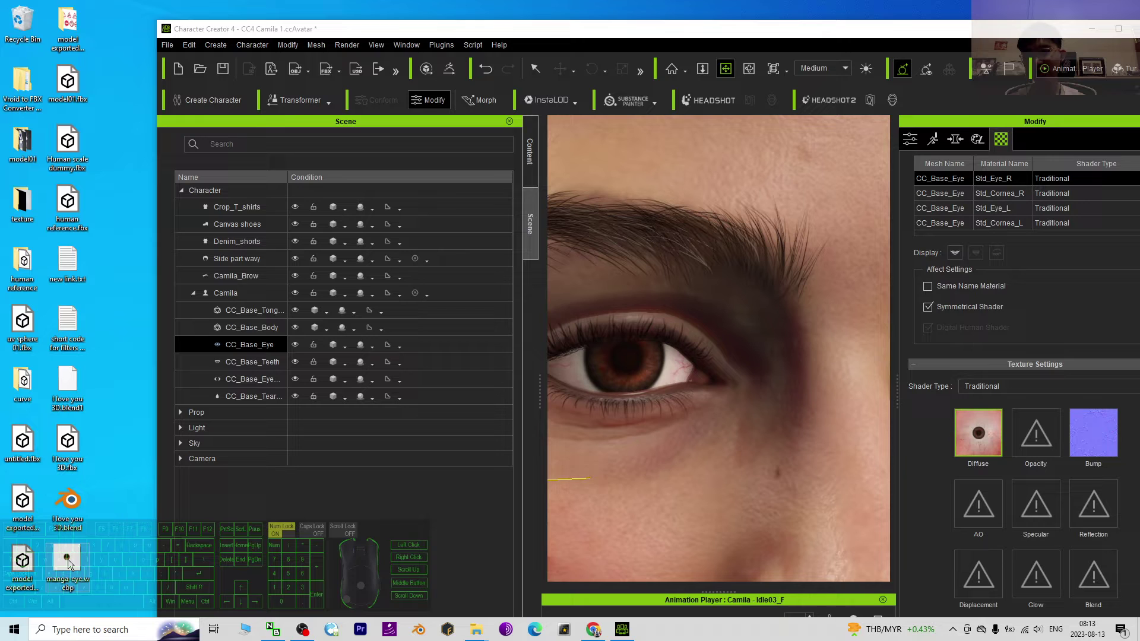
- Open the downloaded manga eye image from the desktop in Microsoft Paint
click(126, 482)
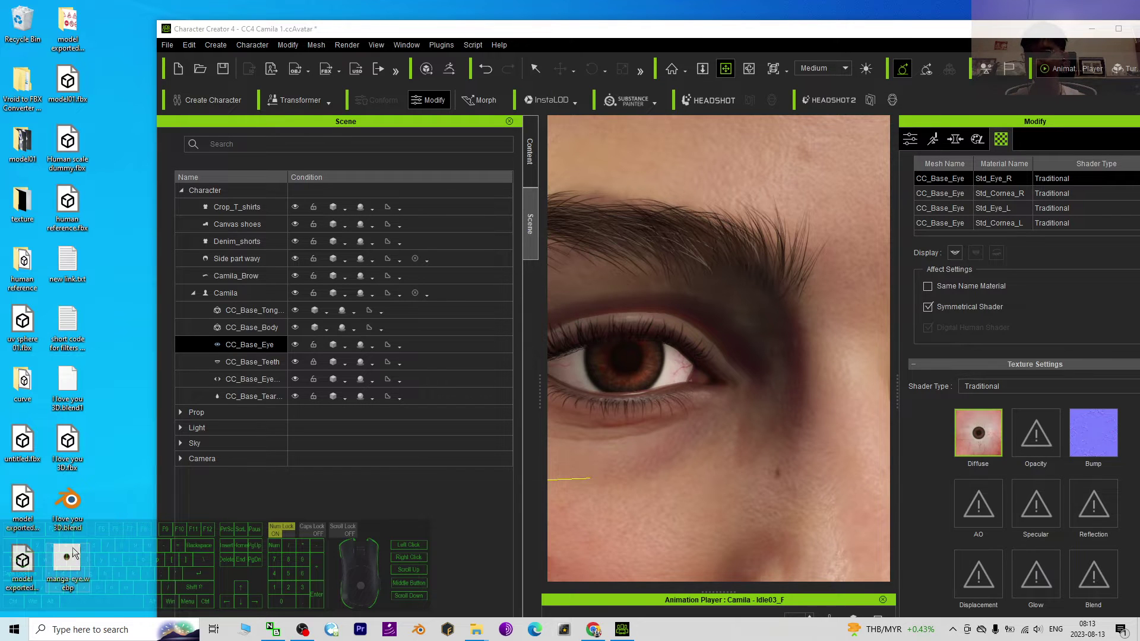
right_click(72, 562)
click(144, 416)
click(303, 445)
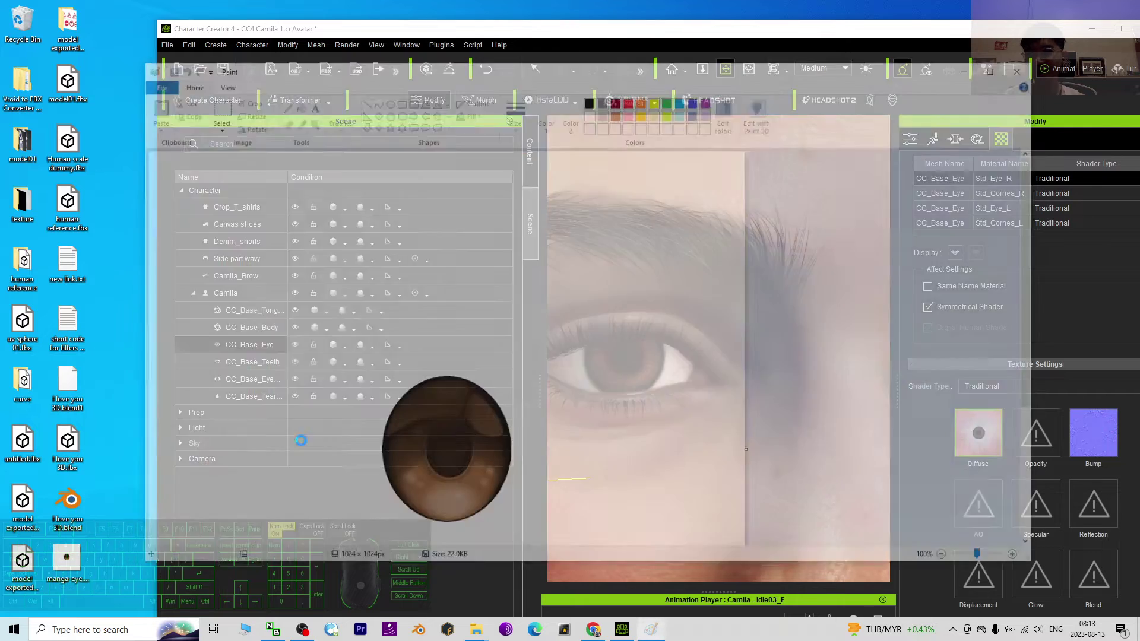
scroll(down, 3)
- Save it as manga-eye.png in PNG format on the Desktop and close Paint
click(359, 75)
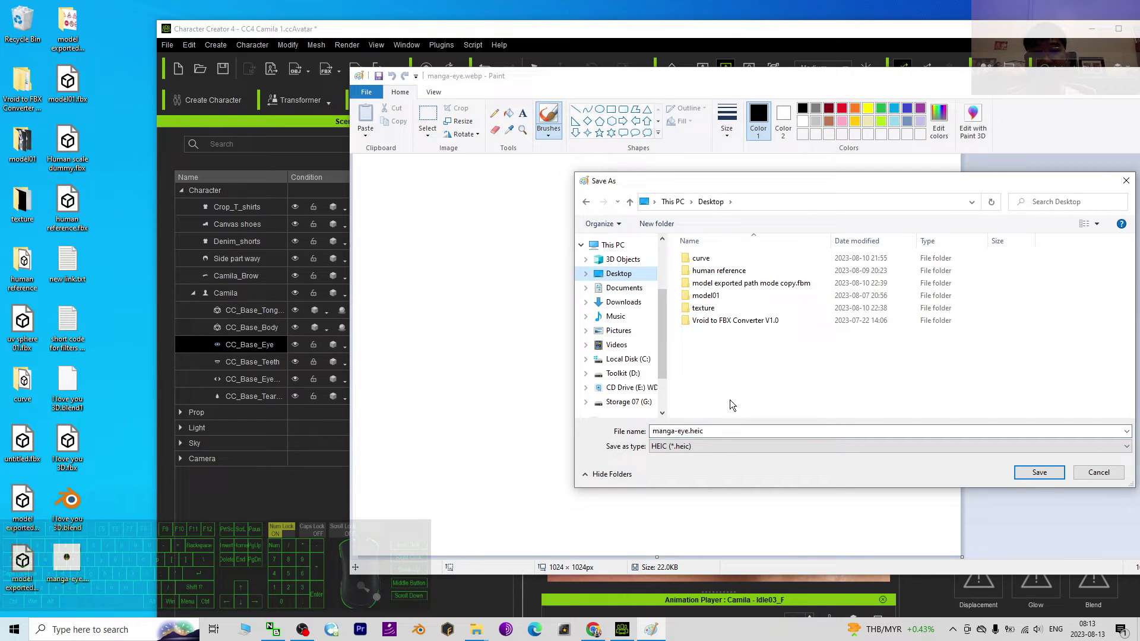
click(693, 452)
click(688, 525)
click(1049, 479)
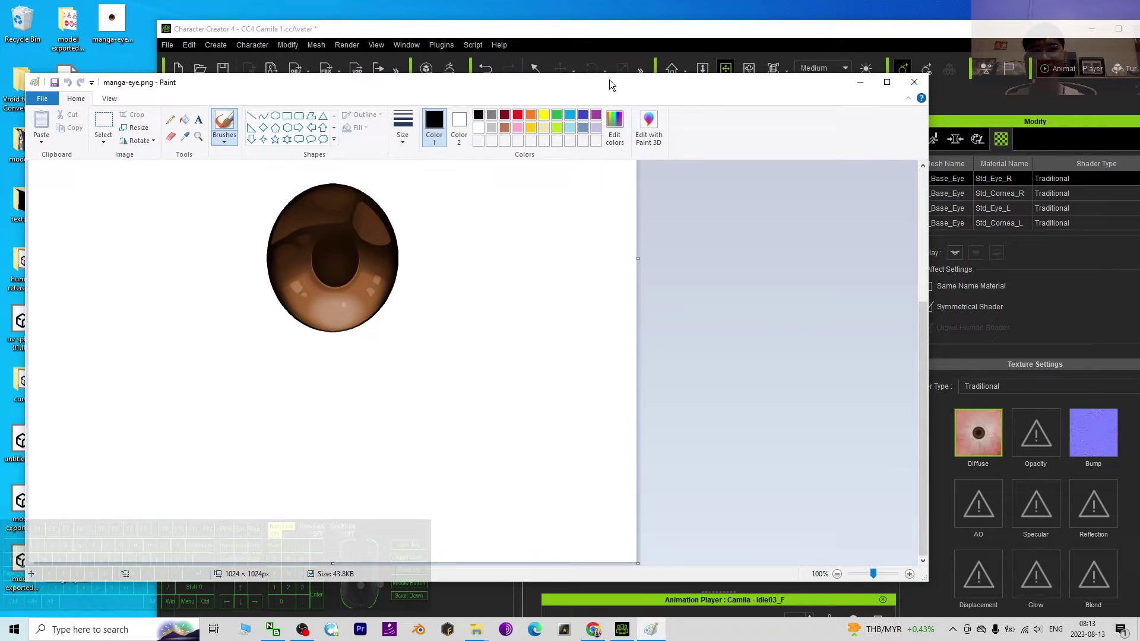
double_click(111, 30)
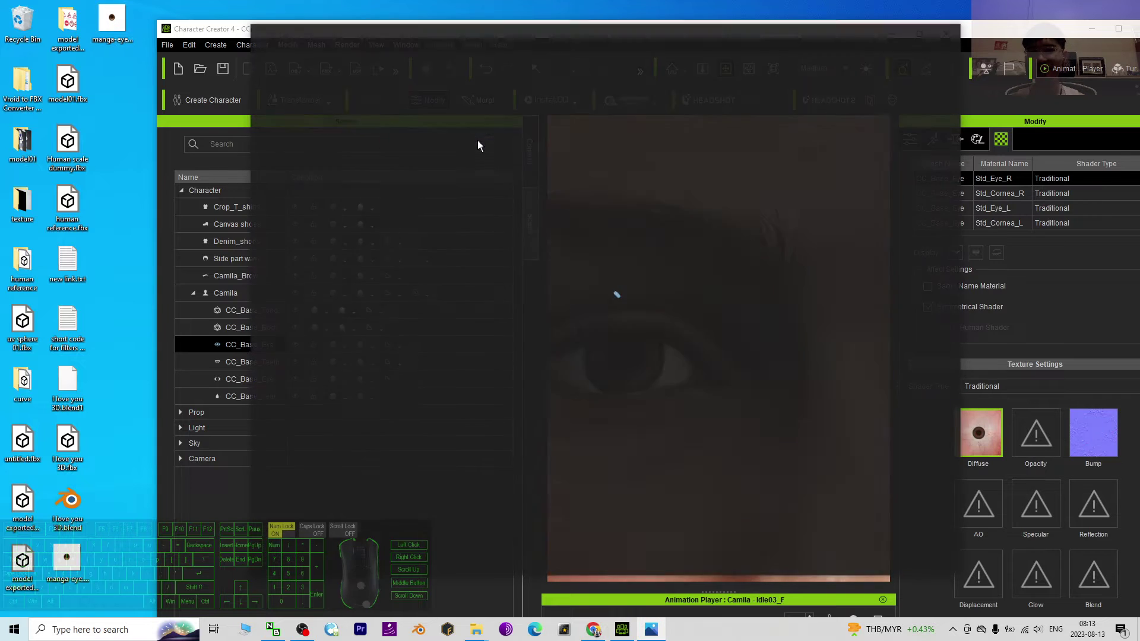
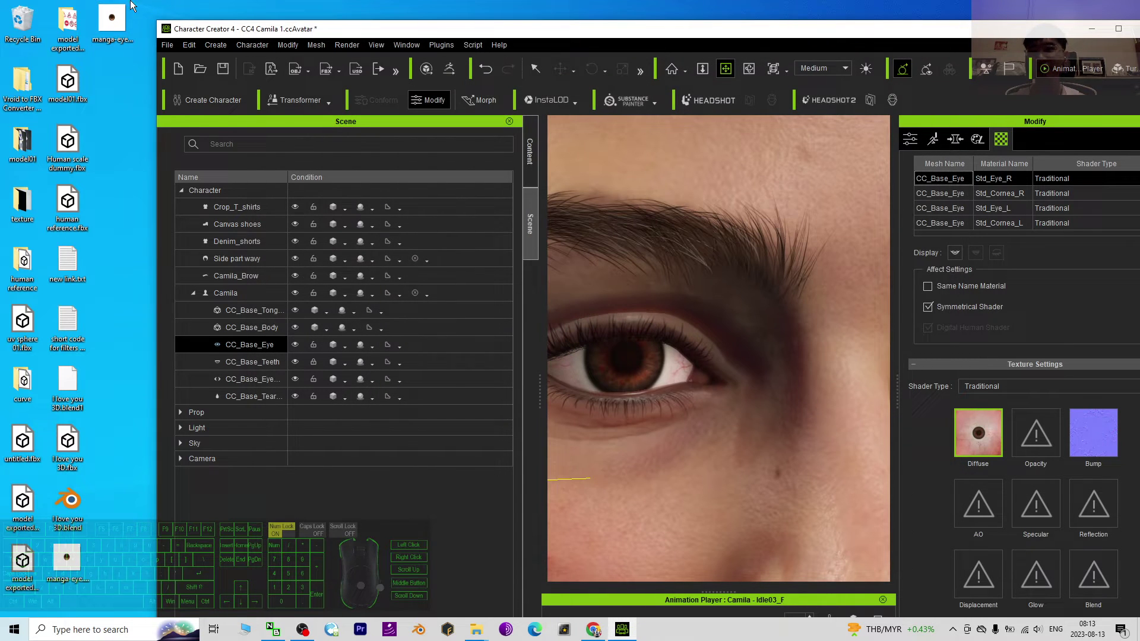
- Drop manga-eye.png onto Std_Eye_R's Diffuse slot and zoom out to show both eyes
drag(120, 17, 986, 429)
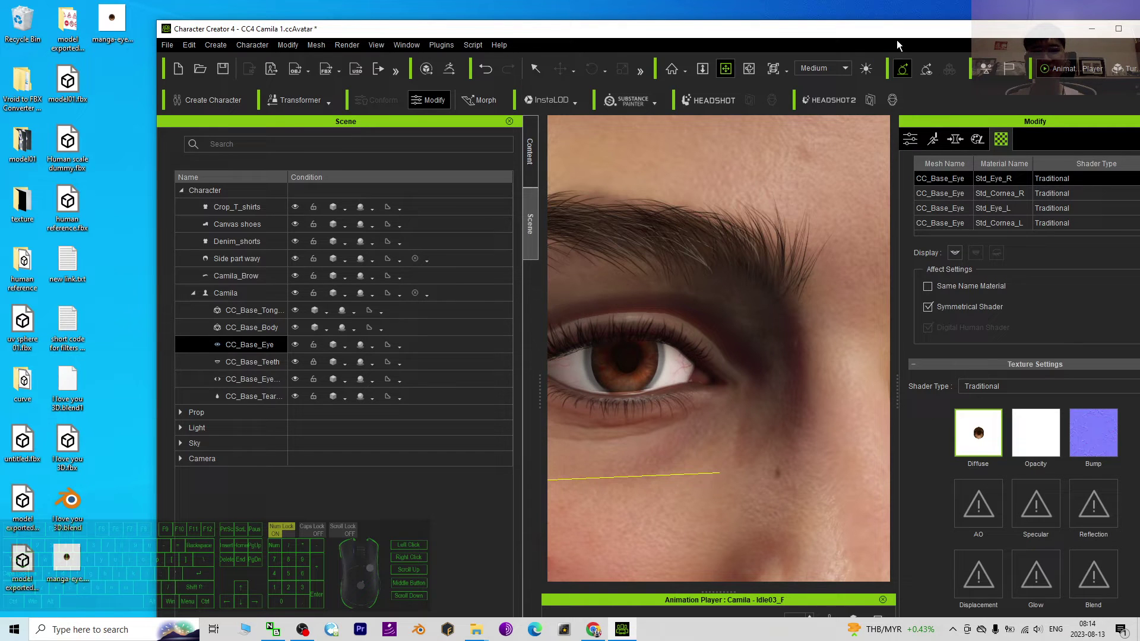
drag(865, 37, 785, 5)
scroll(up, 3)
- Select Std_Cornea_R and Std_Cornea_L together and bring their Material Settings into view
click(927, 247)
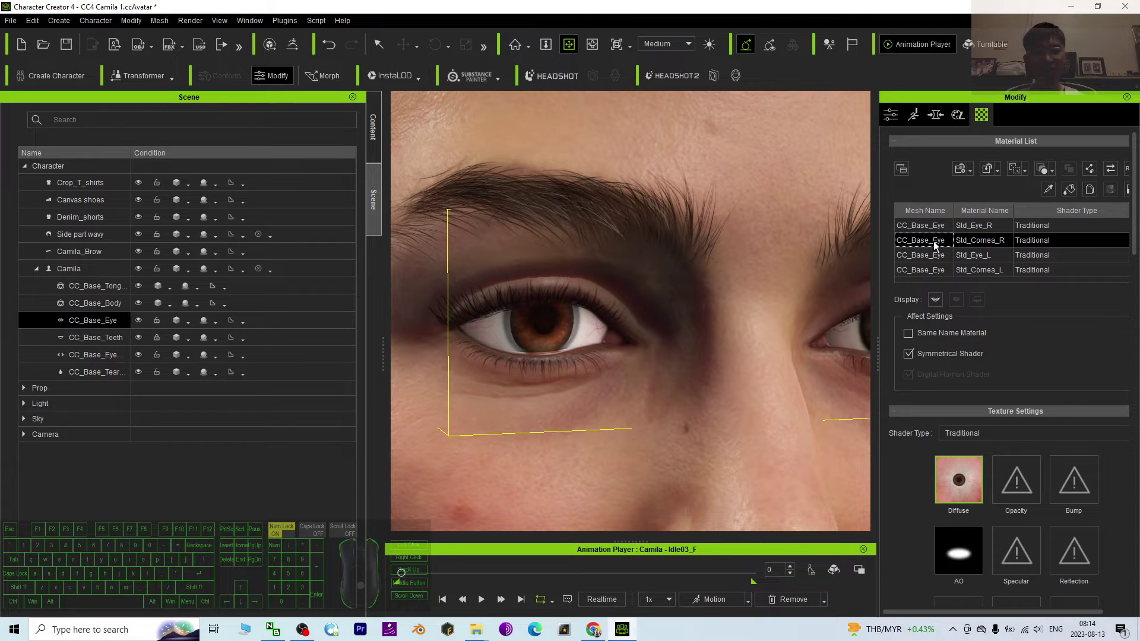
click(936, 242)
click(933, 273)
click(940, 247)
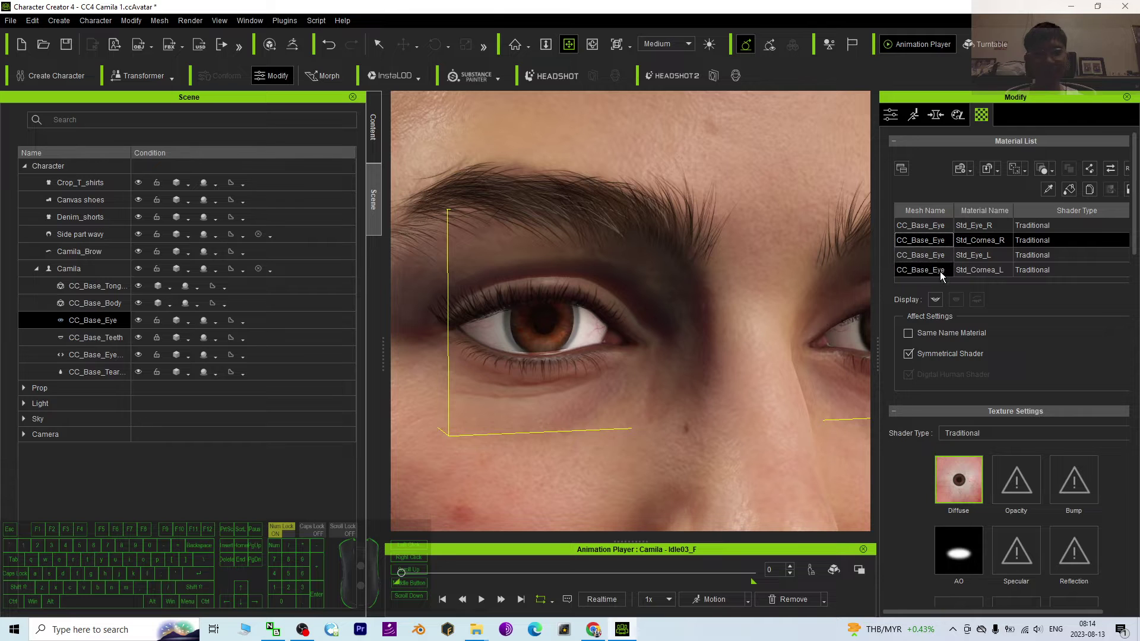
click(938, 272)
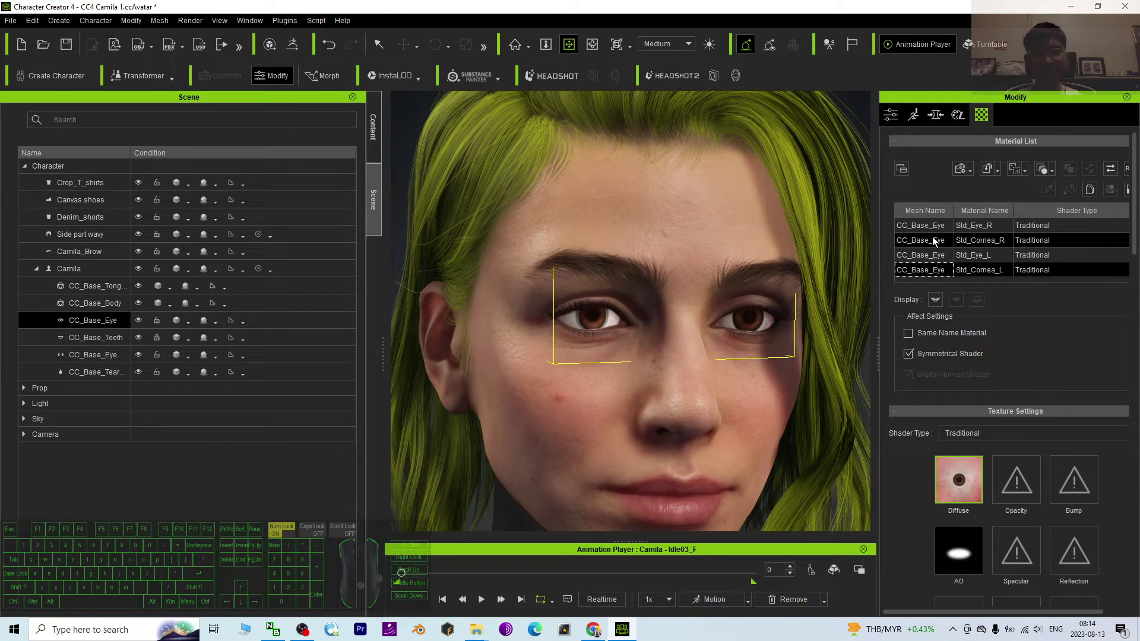
click(944, 247)
click(928, 273)
drag(1130, 213, 555, 269)
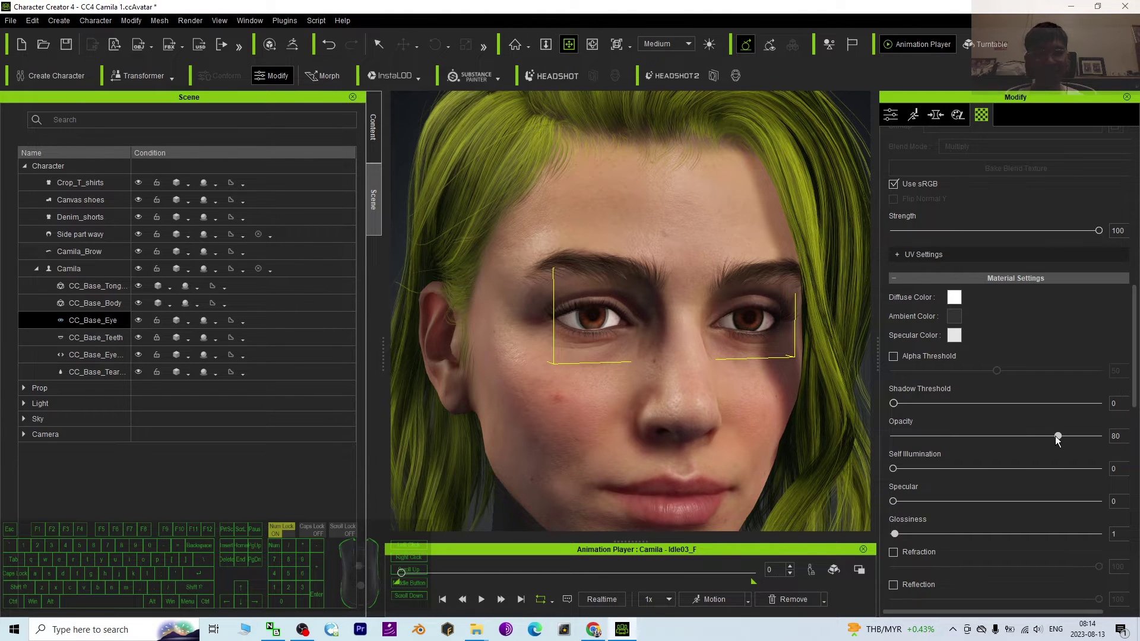
- Lower the corneas' Opacity to 0 so the brown manga iris shows through, checking in the viewport
drag(1058, 441, 793, 445)
scroll(up, 3)
scroll(down, 3)
key(c)
drag(716, 330, 618, 310)
scroll(down, 3)
key(x)
drag(730, 264, 651, 319)
key(c)
key(c)
click(651, 319)
scroll(up, 3)
scroll(up, 3)
scroll(up, 3)
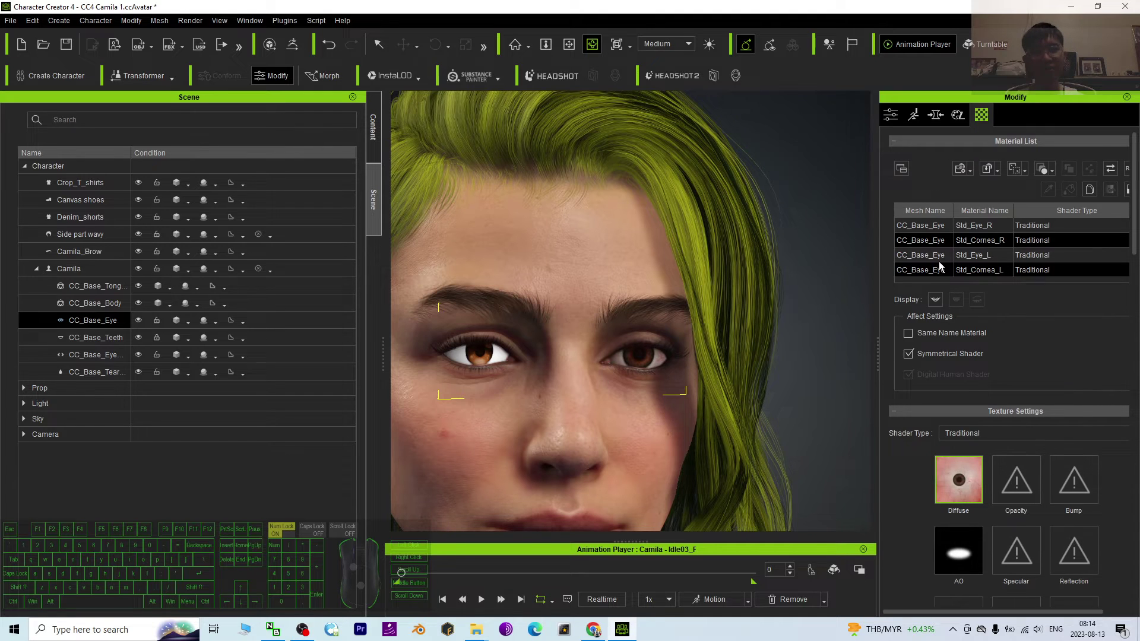
- Select Std_Eye_L in the Material List and preview manga-eye.png from the desktop
click(937, 227)
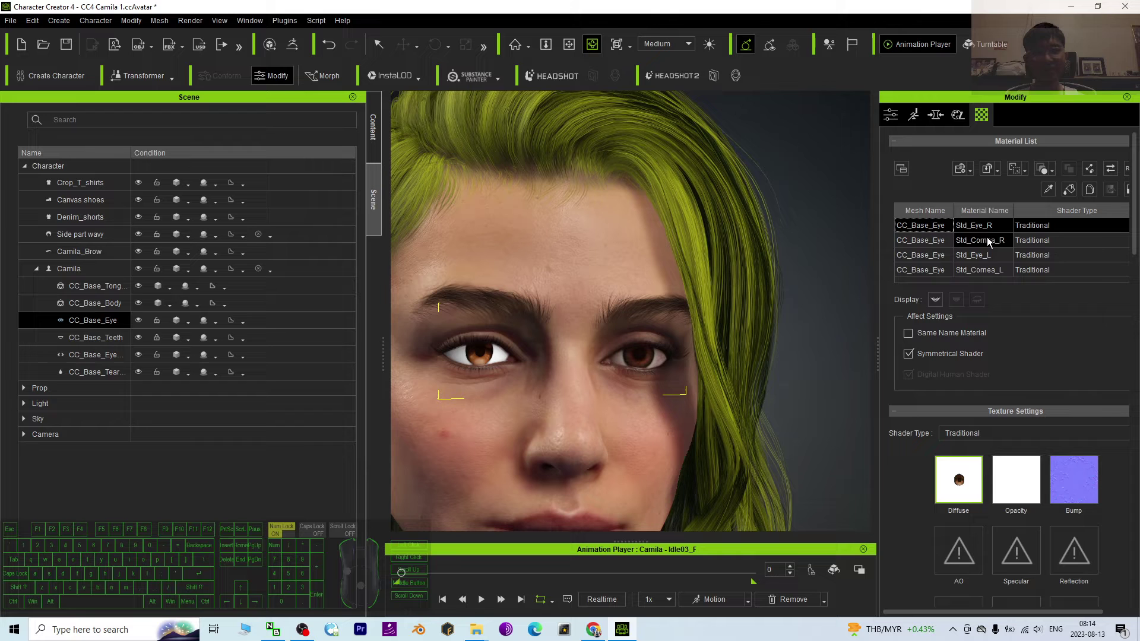
click(917, 257)
drag(640, 15, 642, 40)
click(108, 31)
double_click(108, 29)
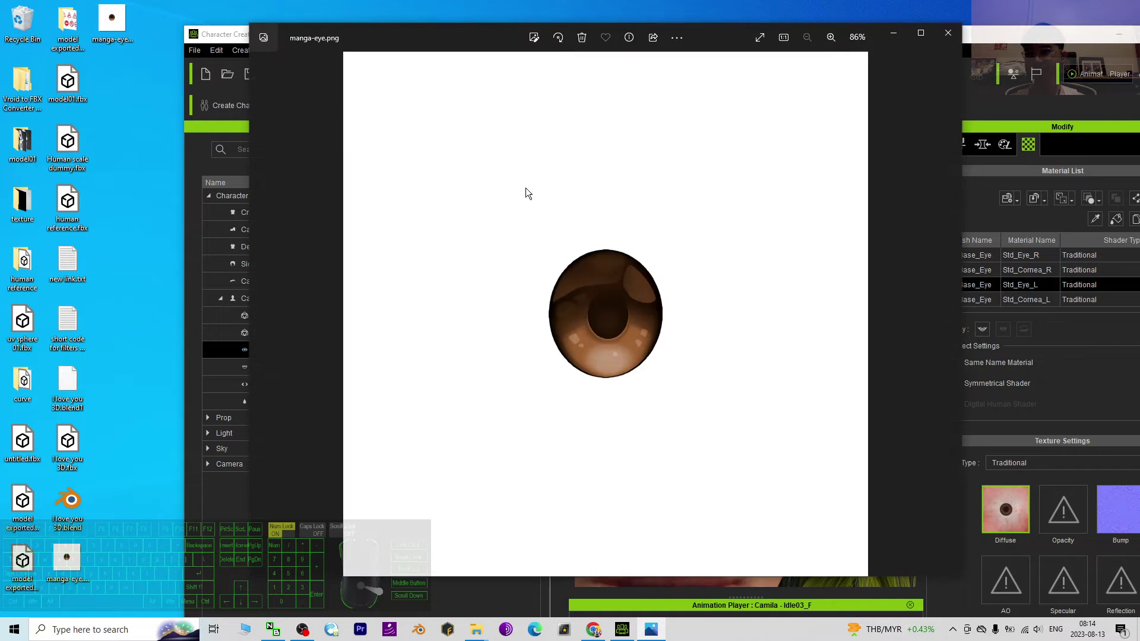
click(943, 38)
- Drop manga-eye.png onto Std_Eye_L's Diffuse slot so both eyes show the manga iris
drag(118, 14, 1015, 506)
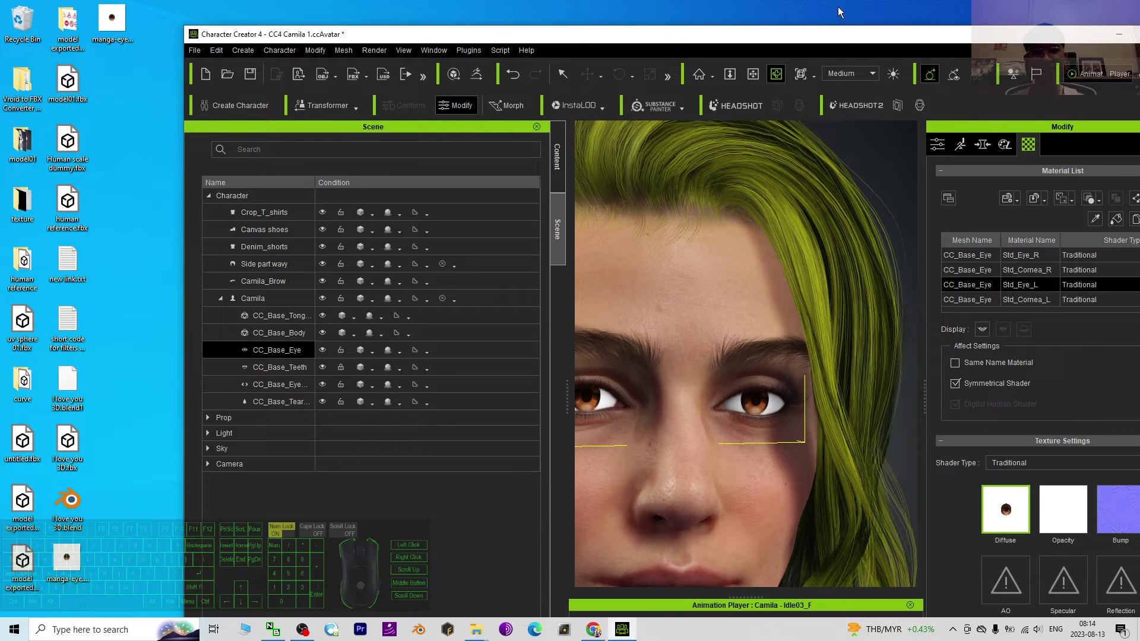
drag(842, 36, 741, 4)
click(740, 4)
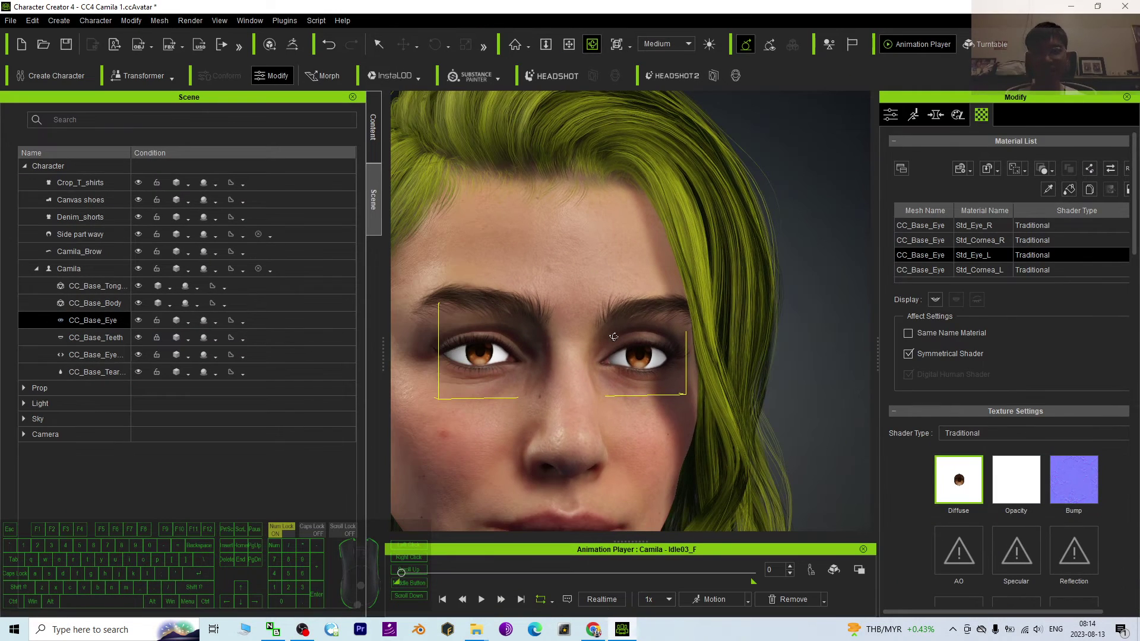
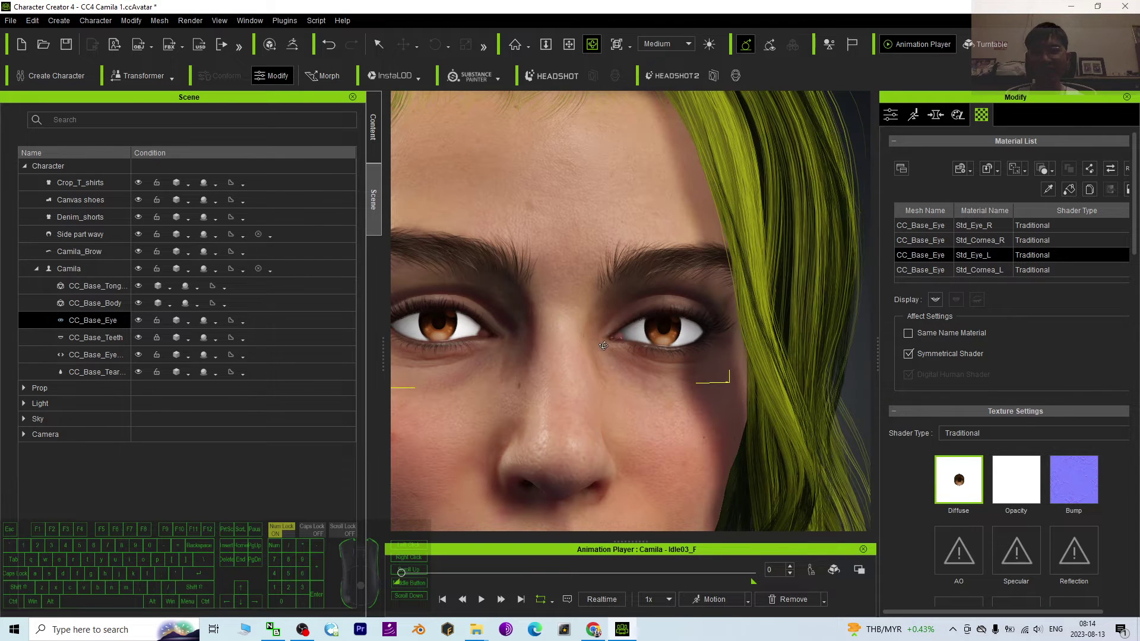
- Orbit the viewport to a profile view to check the new manga eyes from the side
key(c)
drag(509, 390, 815, 387)
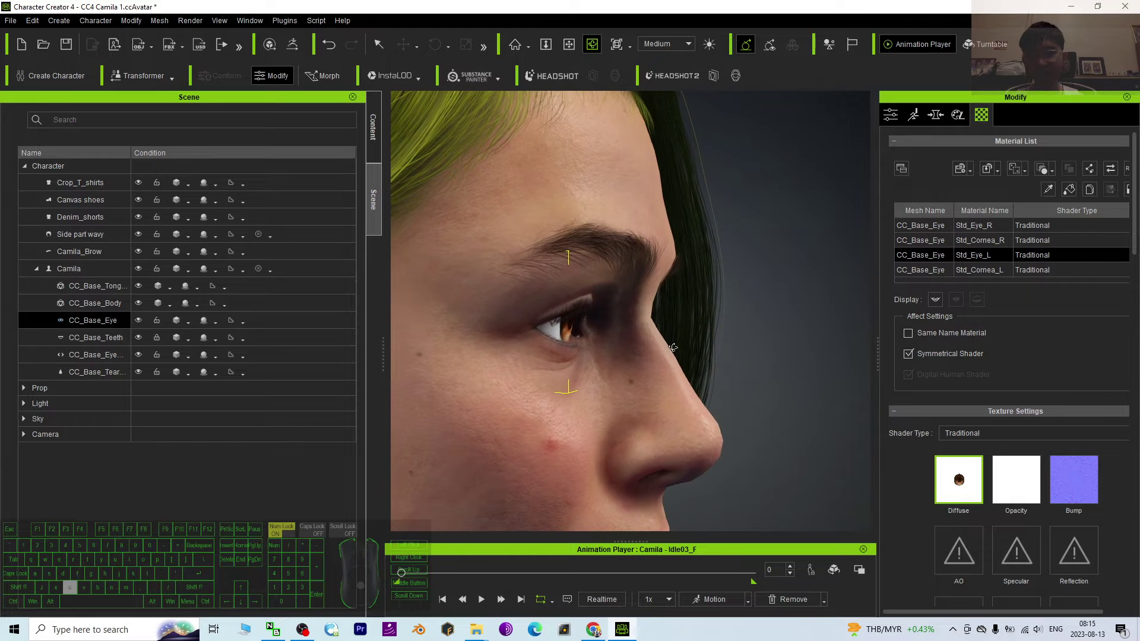
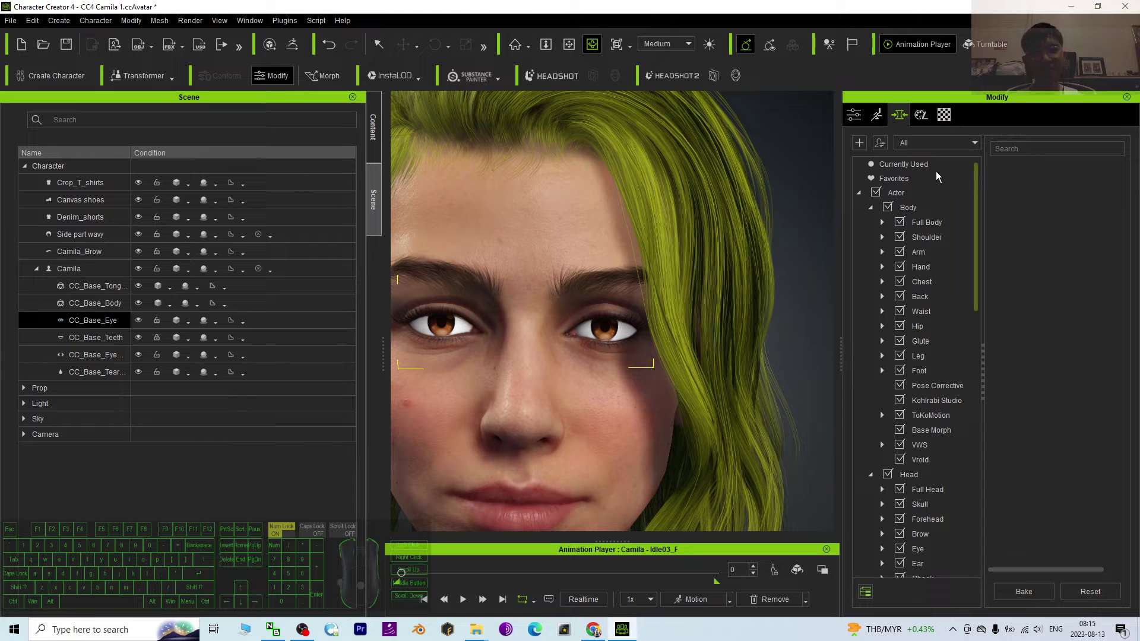
- Filter the Morph sliders to the eyeball ones and set Eyeball Scale to 65
click(1020, 149)
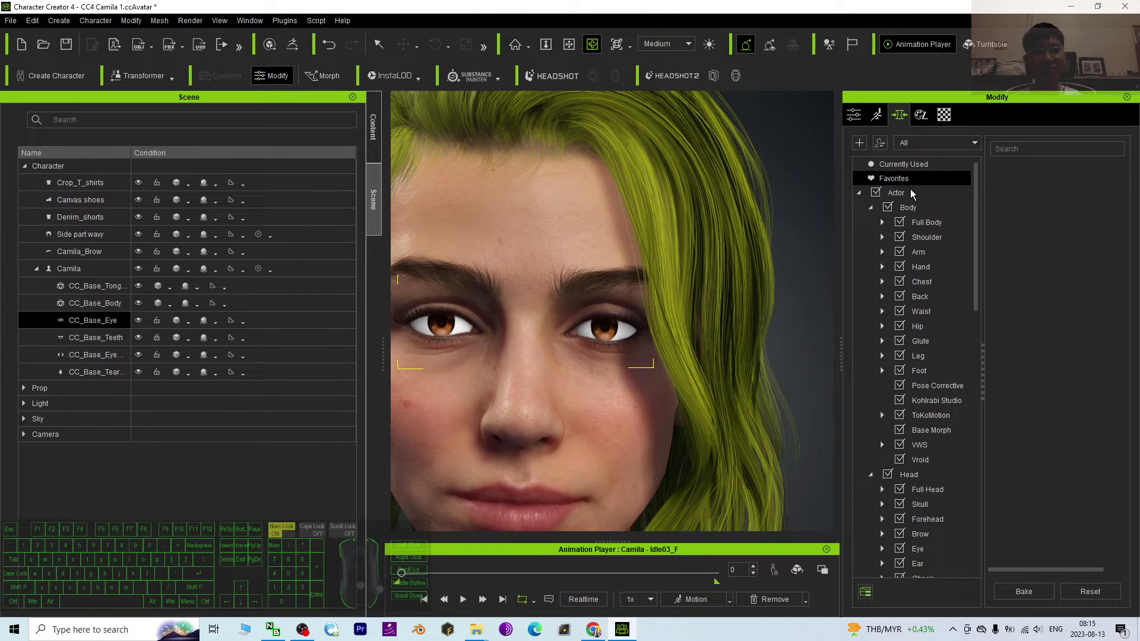
click(912, 193)
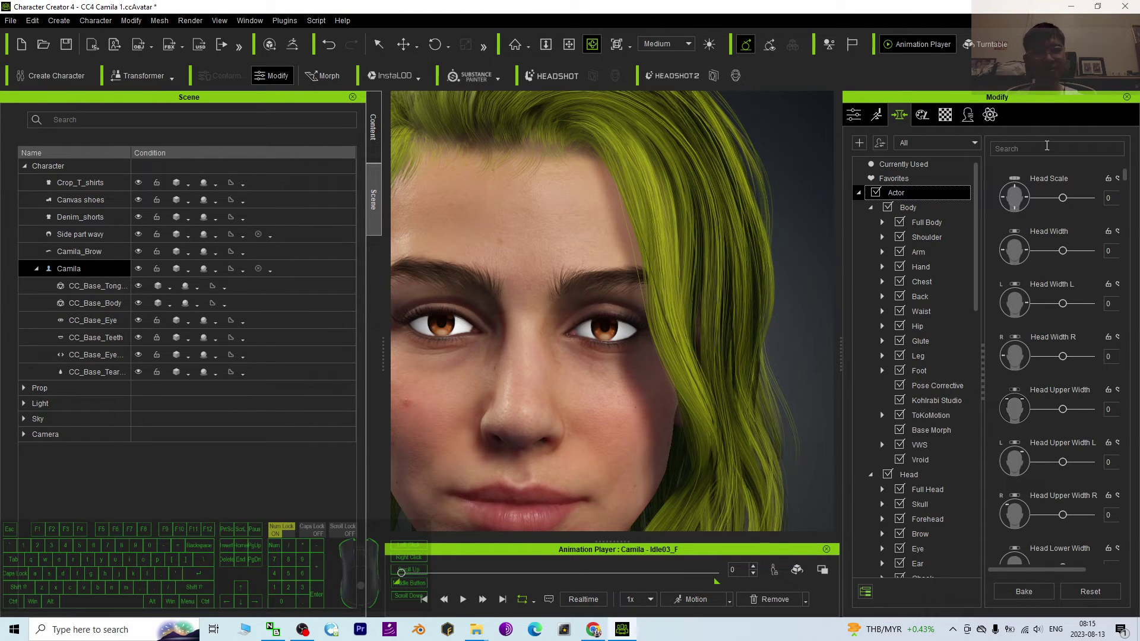
click(1049, 140)
key(e)
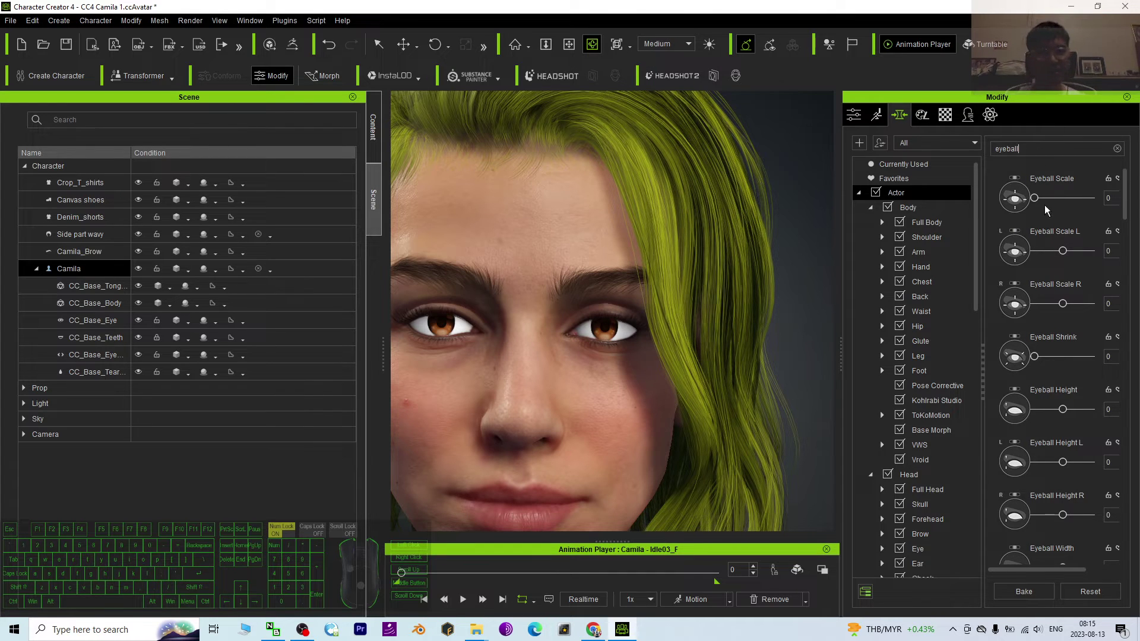
drag(1037, 201, 1074, 205)
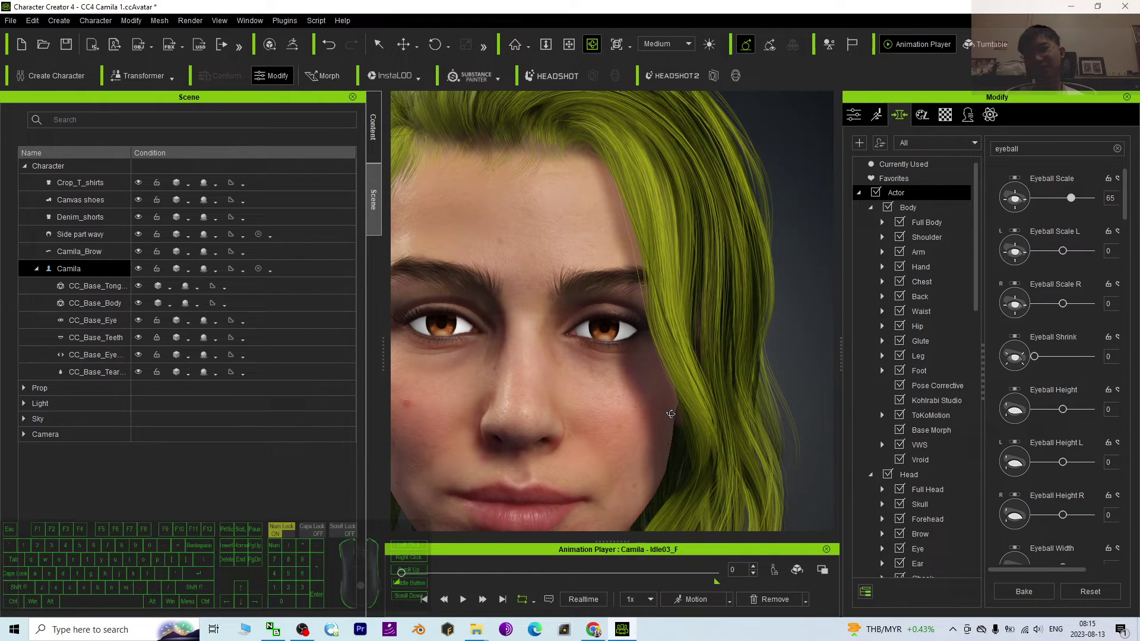
- Zoom the camera in close on the enlarged eyes, then frame both eyes again
scroll(down, 3)
drag(612, 412, 656, 409)
key(c)
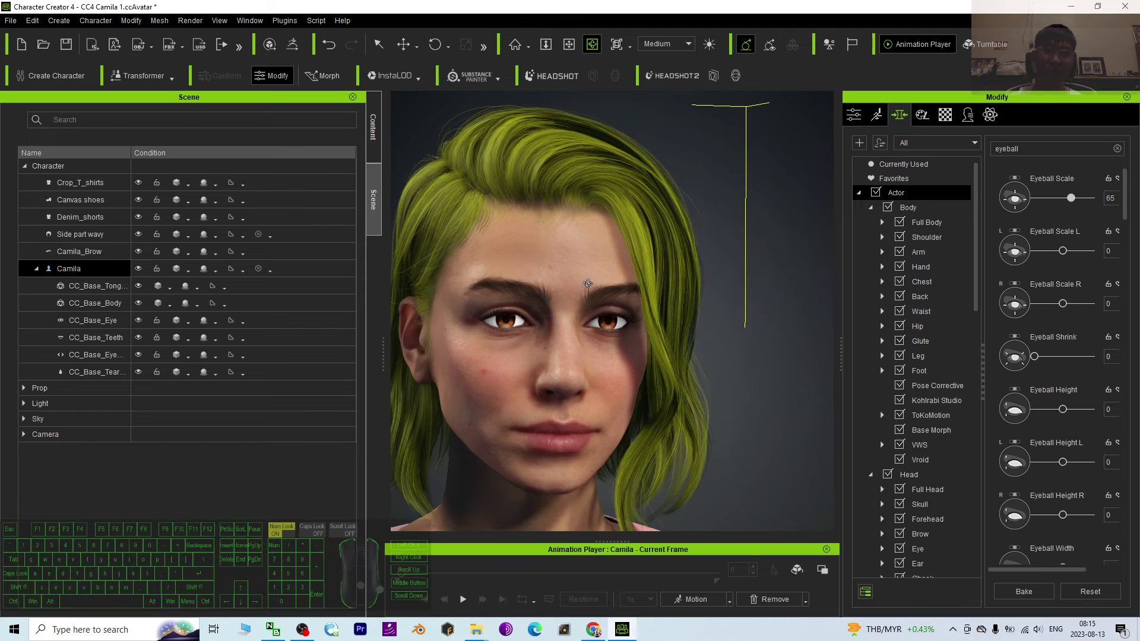
scroll(up, 3)
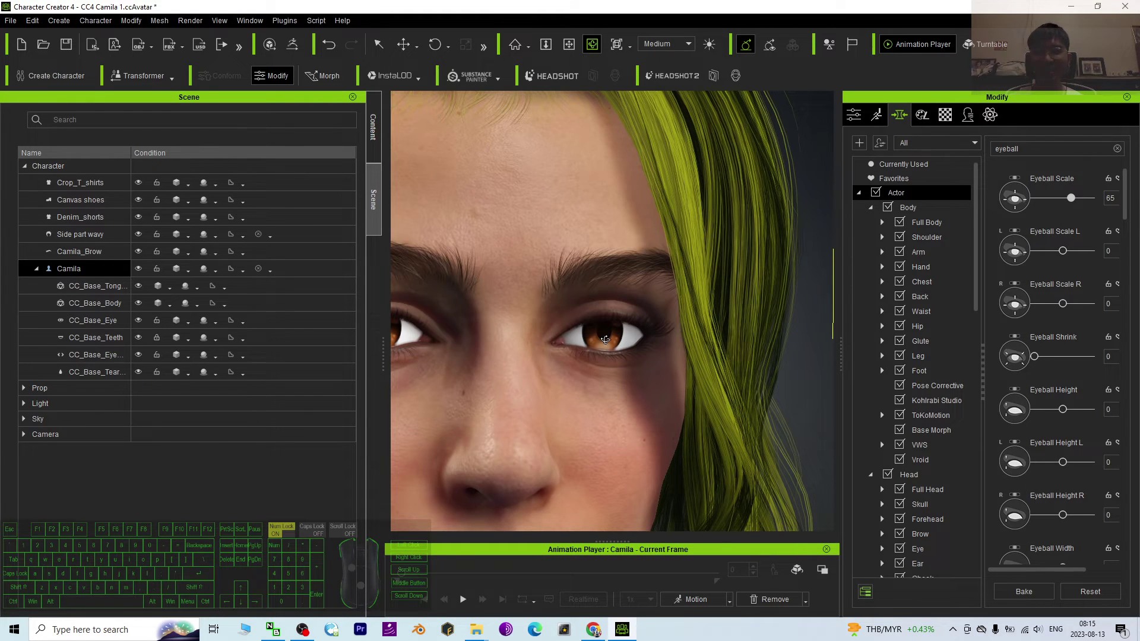
drag(585, 387, 559, 356)
key(x)
key(c)
scroll(up, 3)
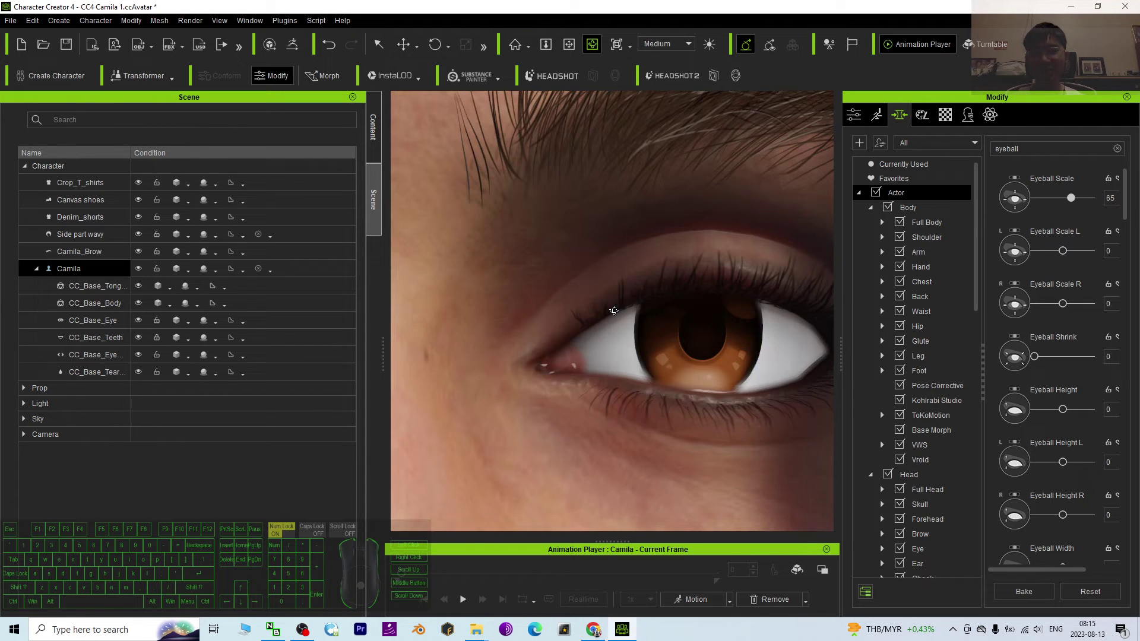
scroll(down, 3)
key(c)
drag(595, 370, 623, 376)
- Show the materials of the CC_Base_Eye mesh and select the Std_Eye_R material
click(948, 115)
click(1125, 239)
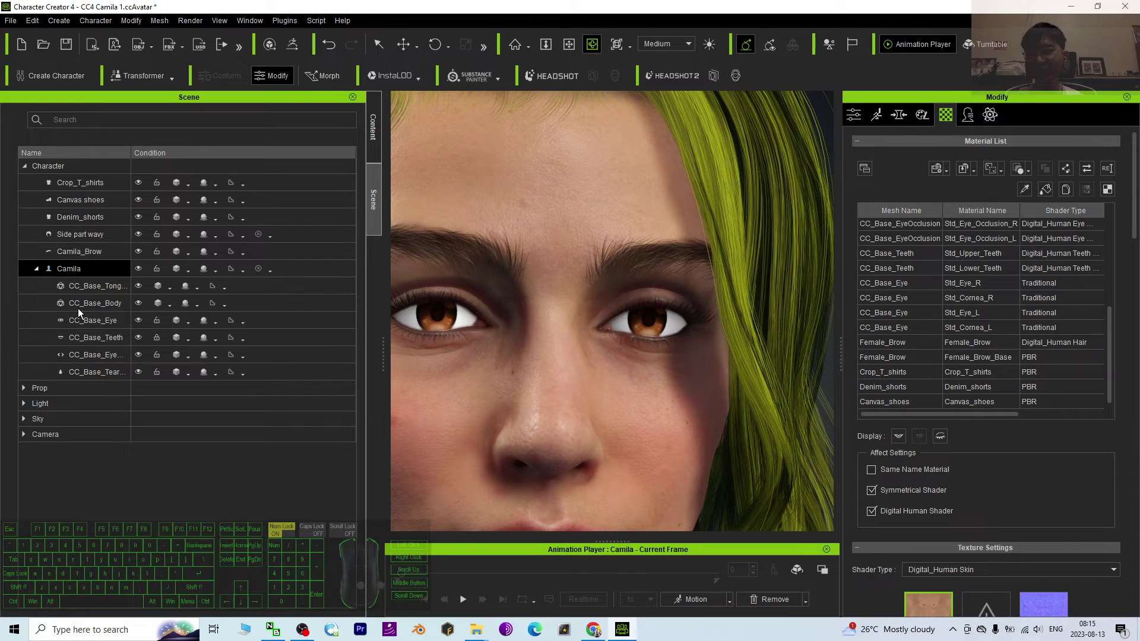
click(88, 364)
click(93, 326)
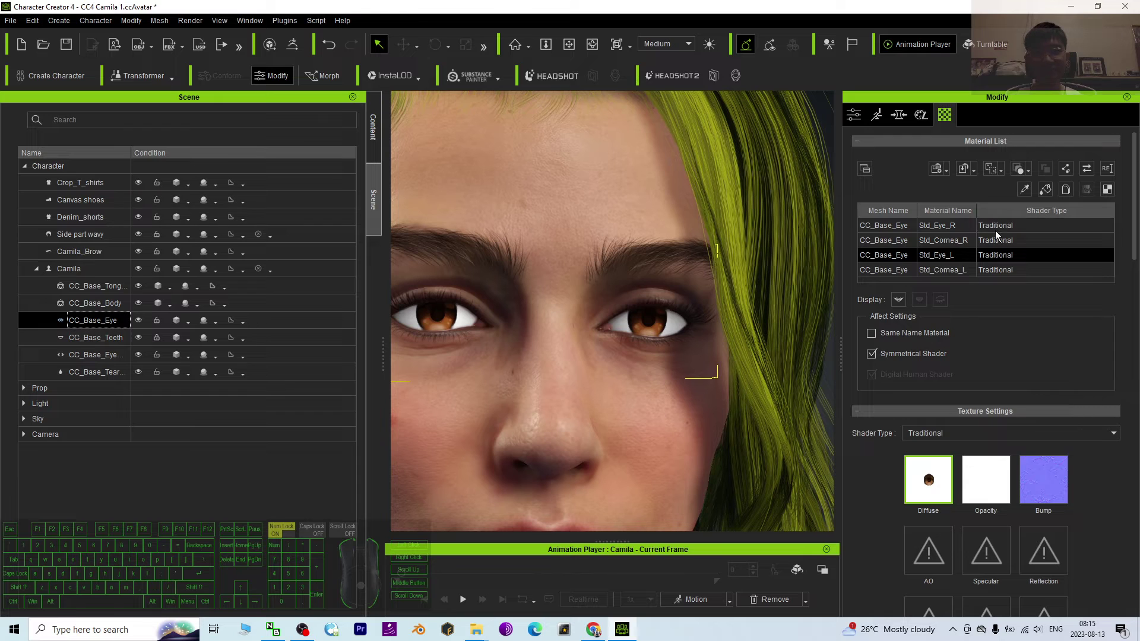
click(893, 239)
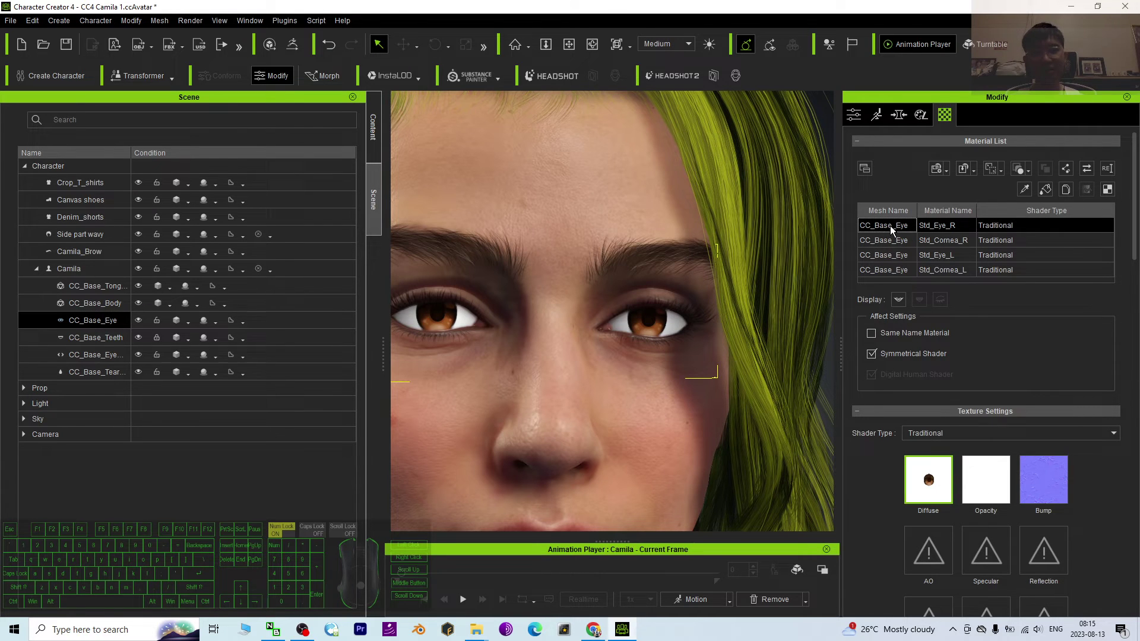
key(x)
click(603, 333)
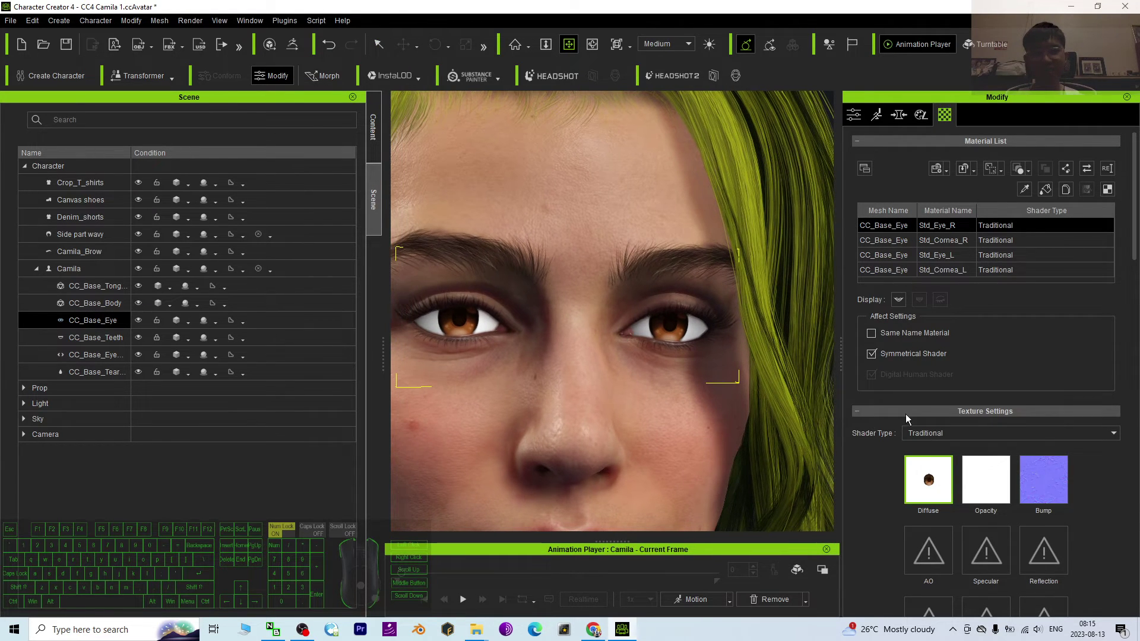
click(900, 229)
- Adjust Color on the right eye's Diffuse texture, shifting Hue to 95 for a blue iris
right_click(930, 483)
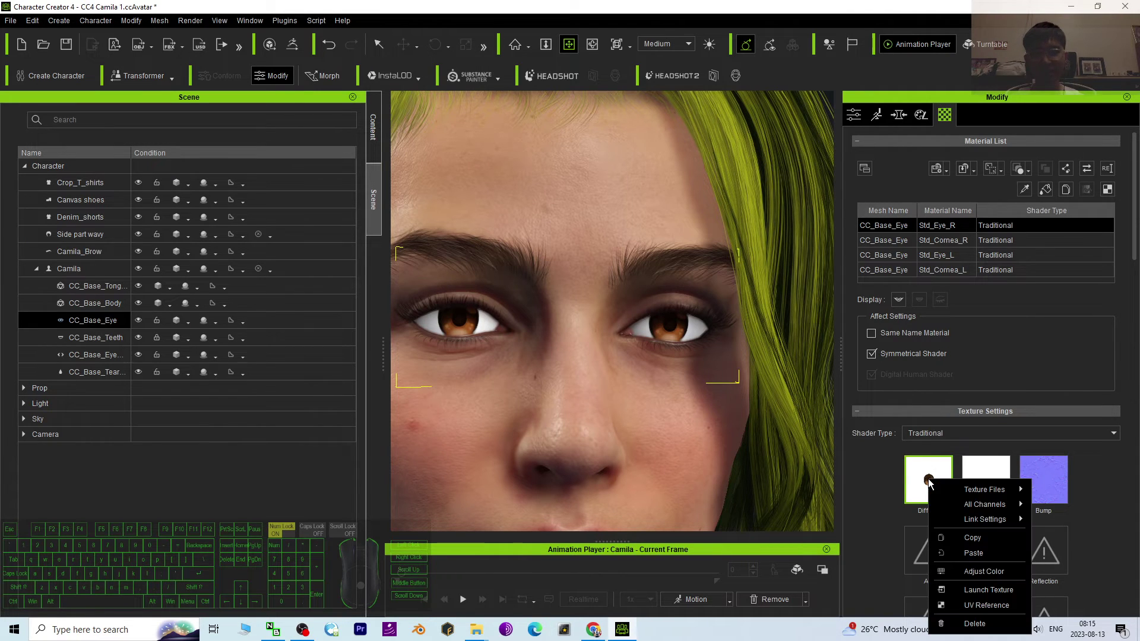
click(972, 570)
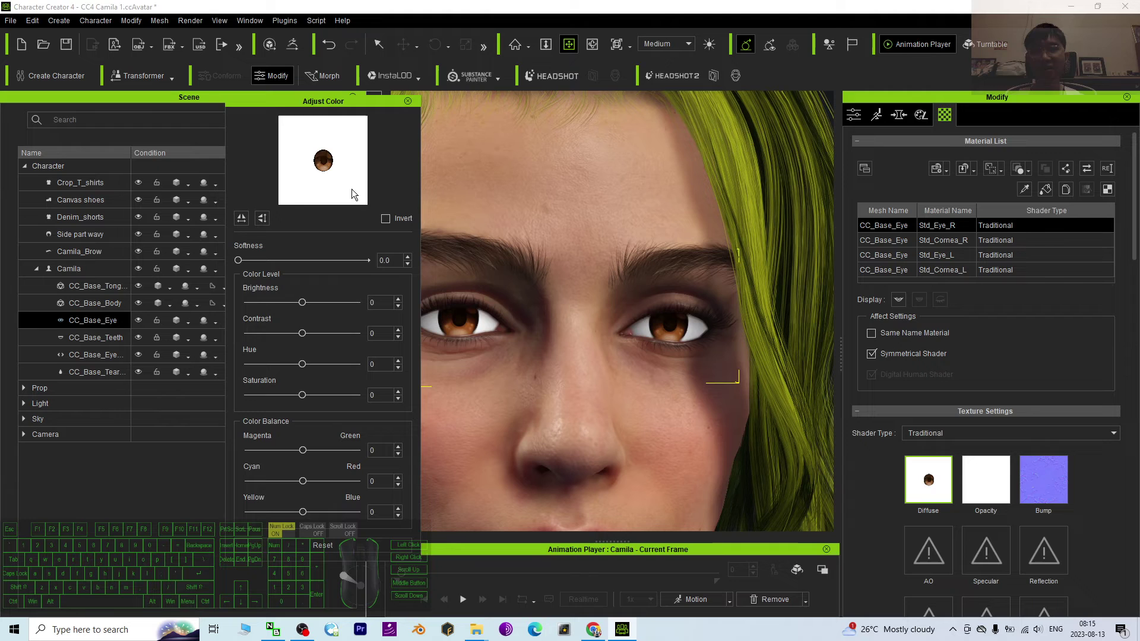
drag(306, 368, 331, 368)
drag(349, 107, 267, 107)
drag(255, 365, 279, 370)
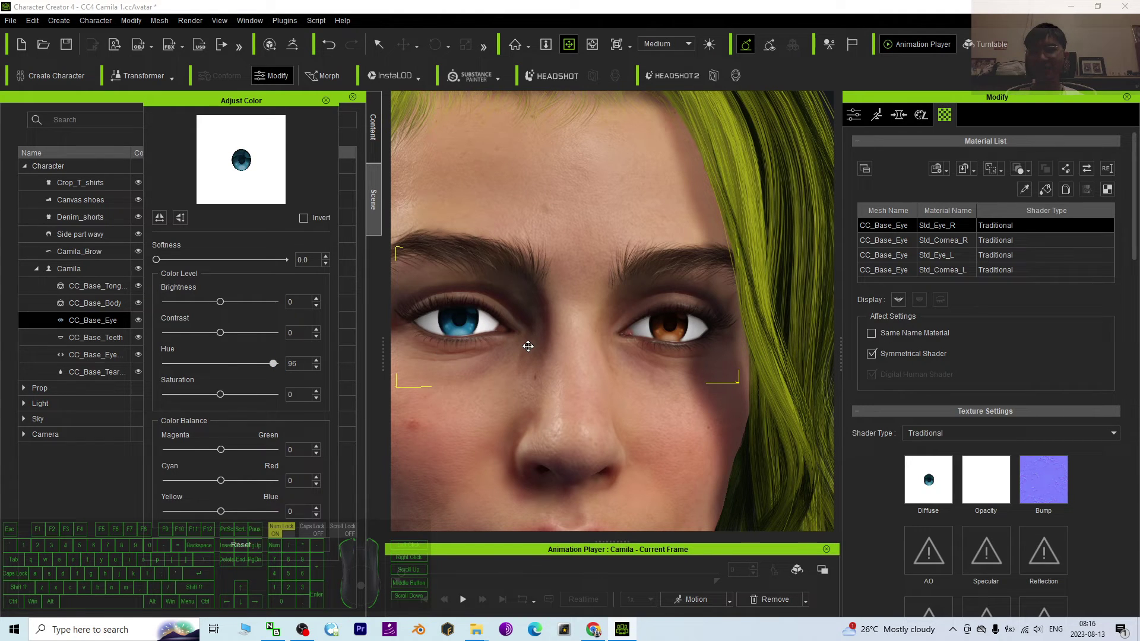
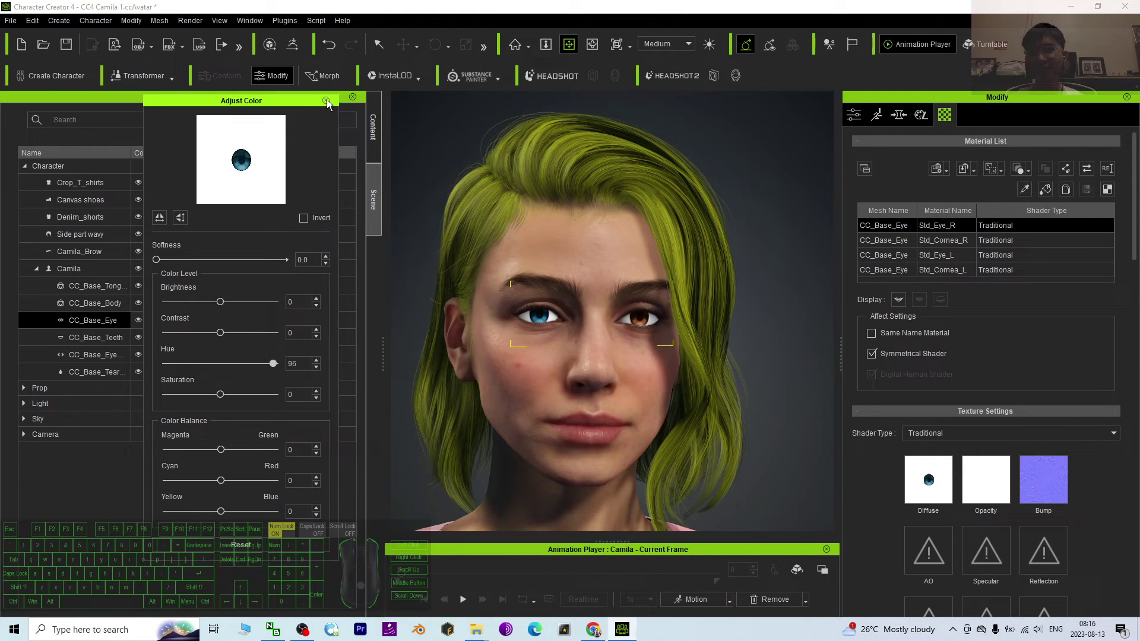
click(330, 103)
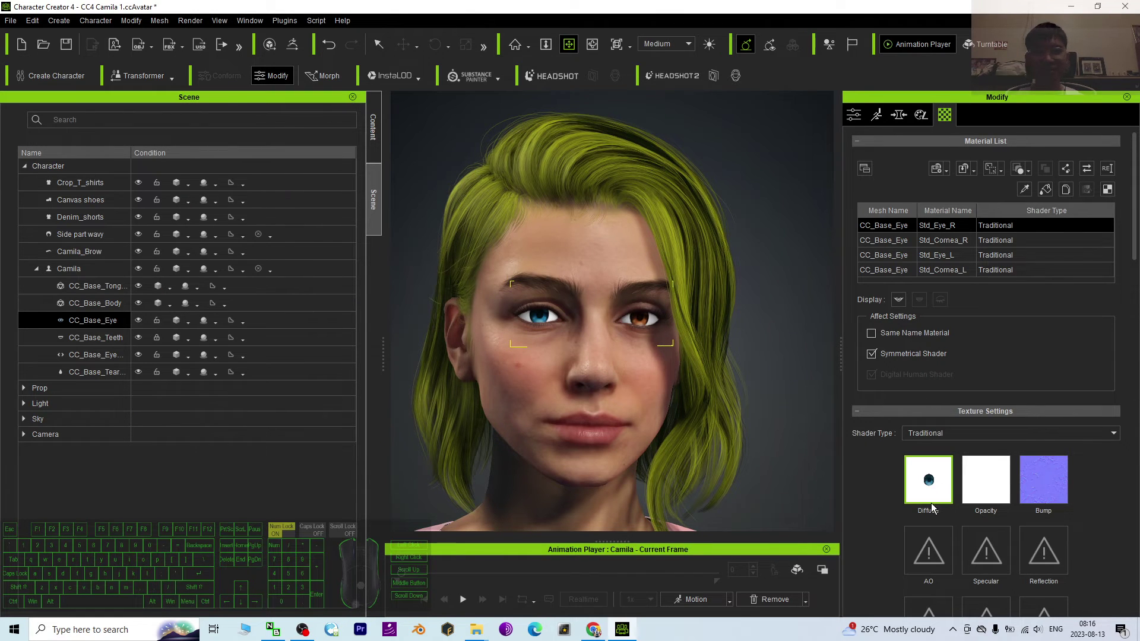
- Copy the blue Diffuse texture from Std_Eye_R and paste it onto Std_Eye_L
right_click(937, 484)
click(984, 540)
click(900, 258)
right_click(925, 480)
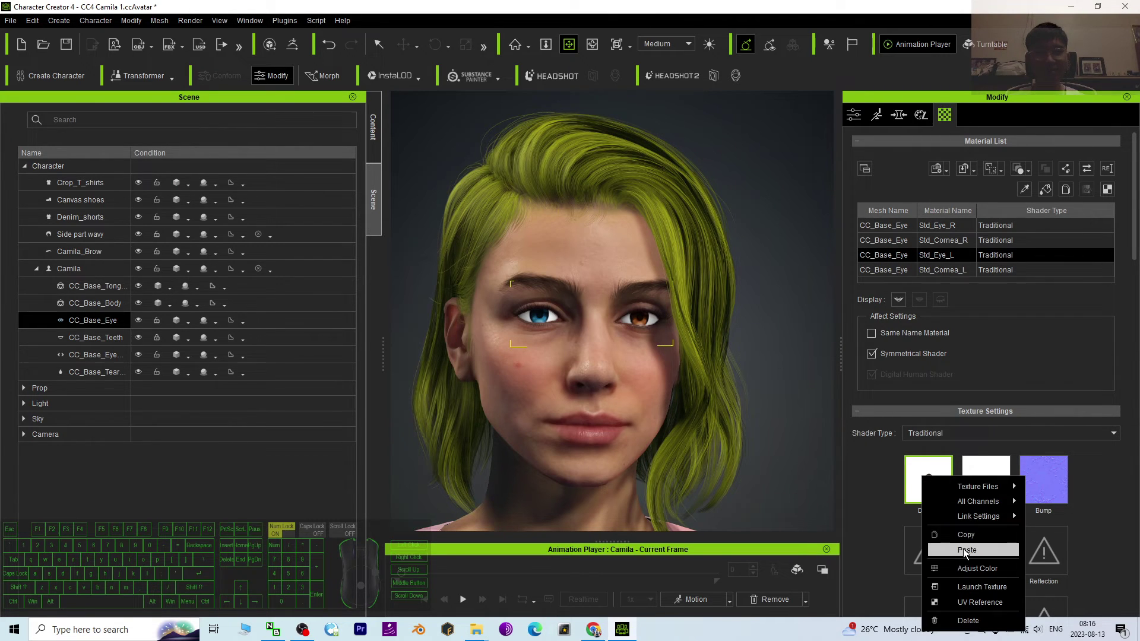
click(967, 552)
- Orbit around the head to compare the two blue irises from several angles
drag(748, 391, 644, 383)
scroll(up, 3)
key(c)
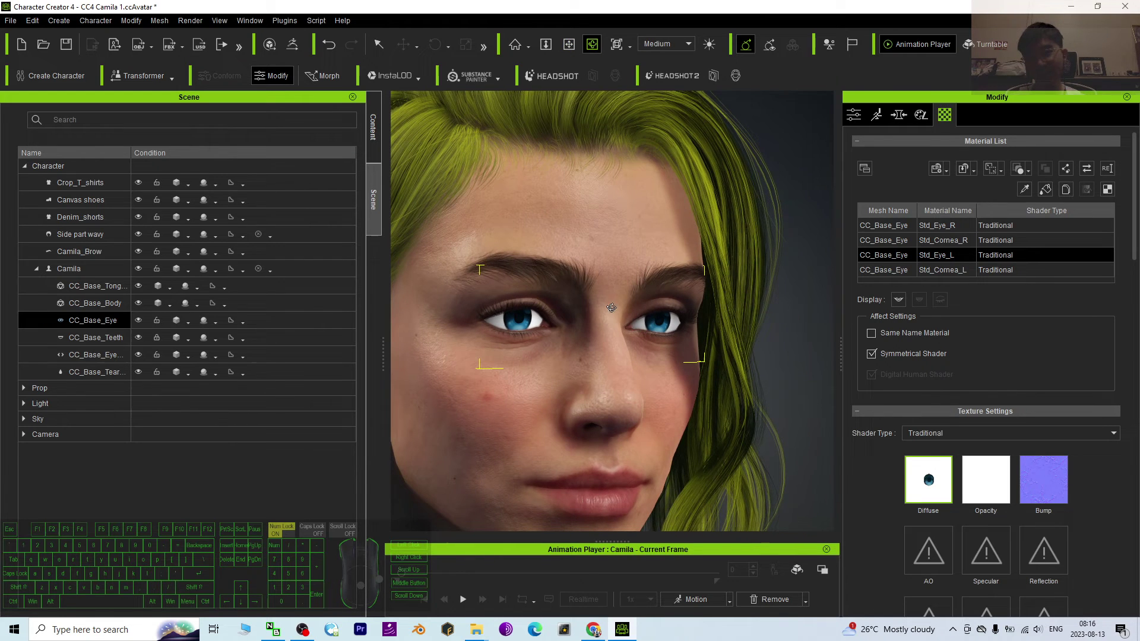
drag(706, 373, 470, 268)
key(c)
scroll(up, 3)
scroll(down, 3)
key(x)
drag(637, 359, 615, 362)
key(c)
scroll(up, 3)
key(x)
drag(746, 323, 687, 326)
key(c)
key(x)
- Bring the view back to the front and move in close on the matching blue eyes
drag(754, 310, 722, 306)
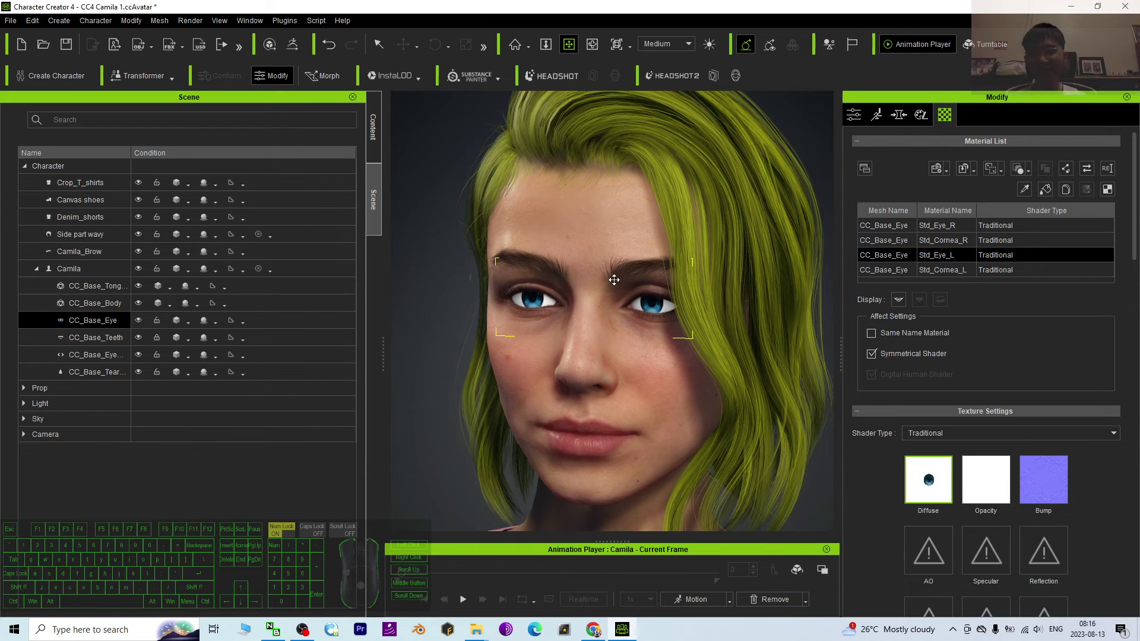
key(c)
drag(603, 397, 716, 402)
key(x)
drag(667, 377, 601, 375)
key(c)
scroll(down, 3)
key(c)
drag(584, 369, 722, 375)
click(644, 305)
click(631, 297)
scroll(up, 3)
click(609, 290)
key(c)
drag(745, 381, 630, 288)
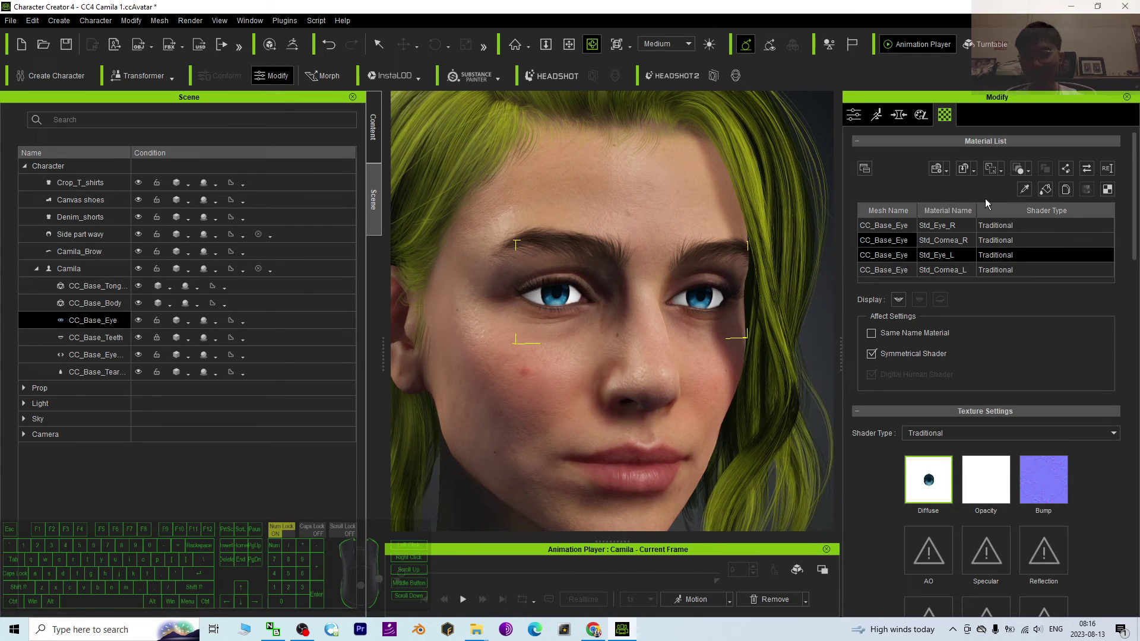
- Check the eye's Shader Type list and keep it on Traditional
click(857, 234)
click(927, 442)
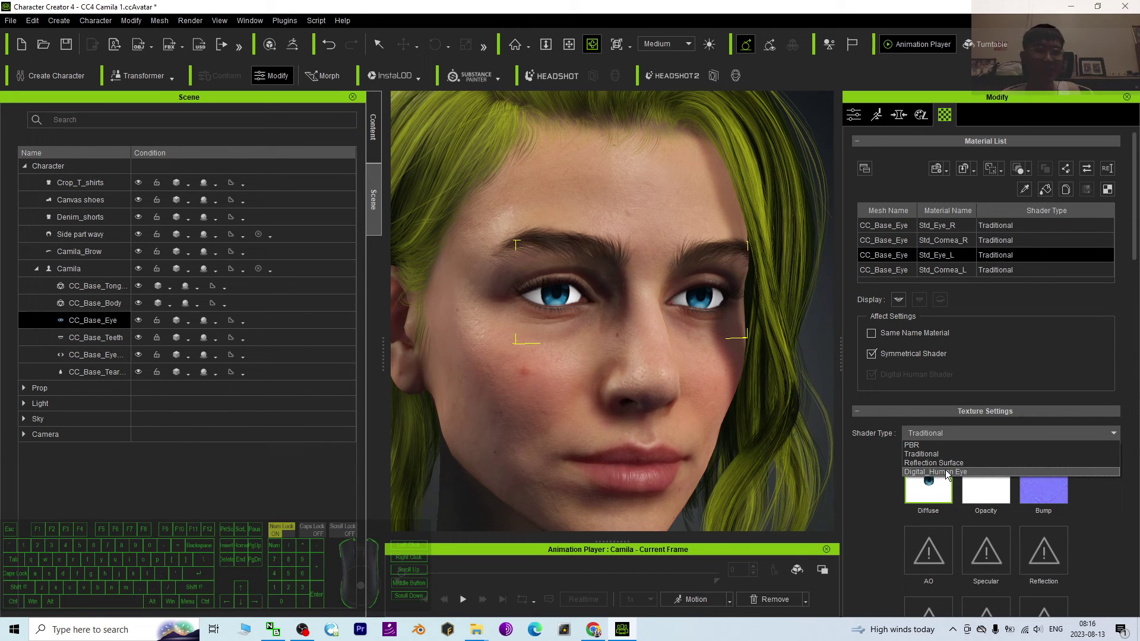
click(874, 477)
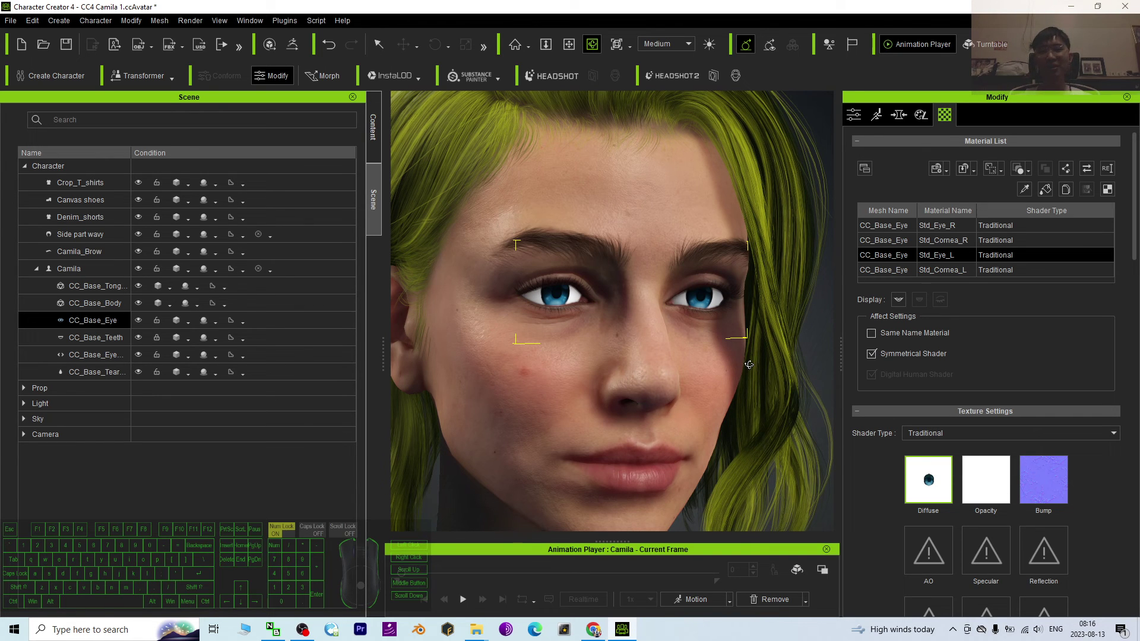
drag(752, 361, 603, 374)
key(c)
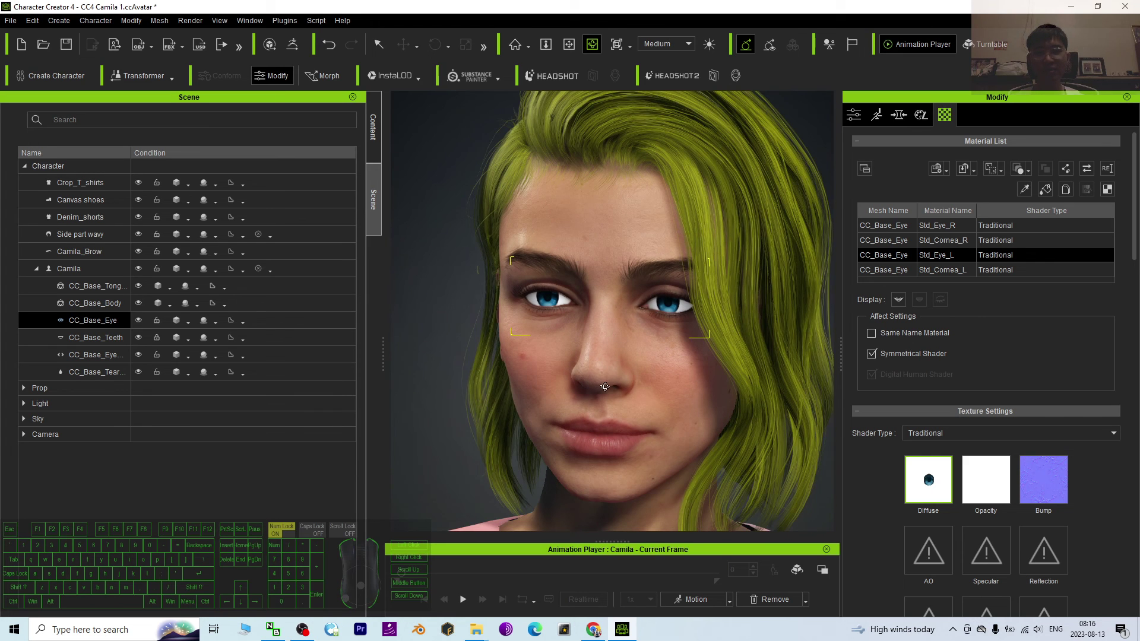
key(c)
drag(503, 388, 655, 377)
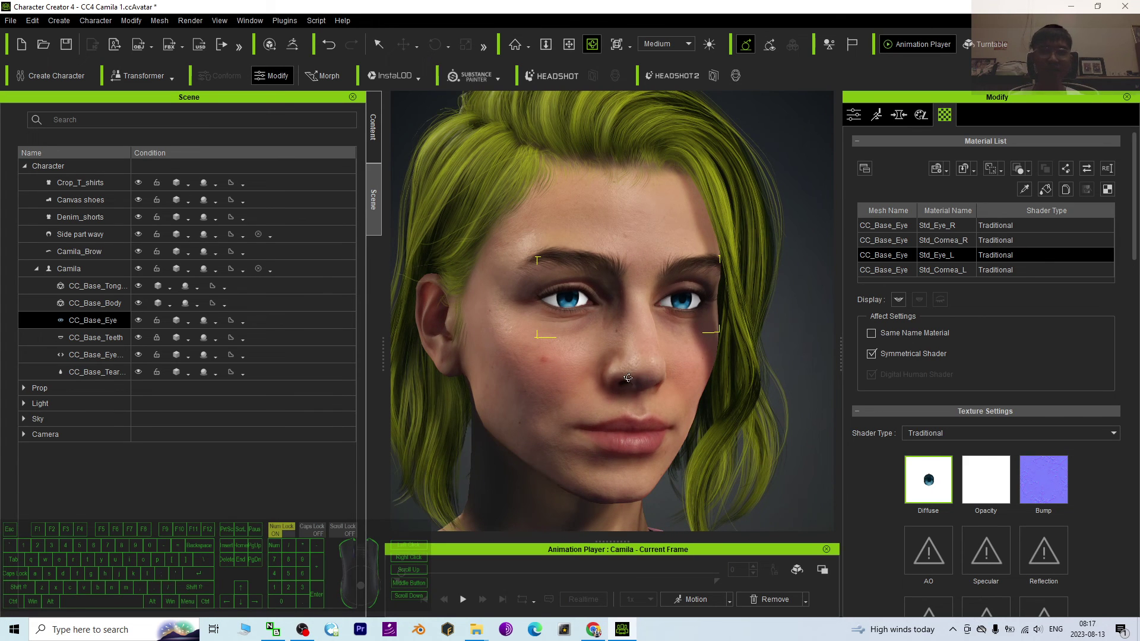
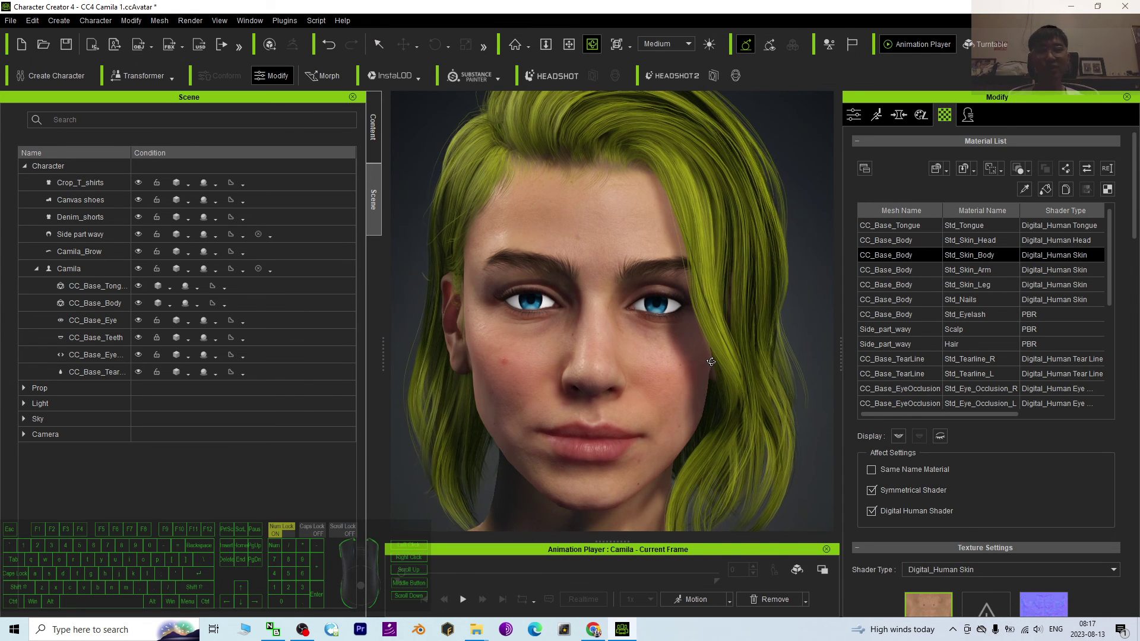
- Deselect the eye mesh to list all character materials and view the face at three-quarters
key(c)
drag(724, 354, 678, 359)
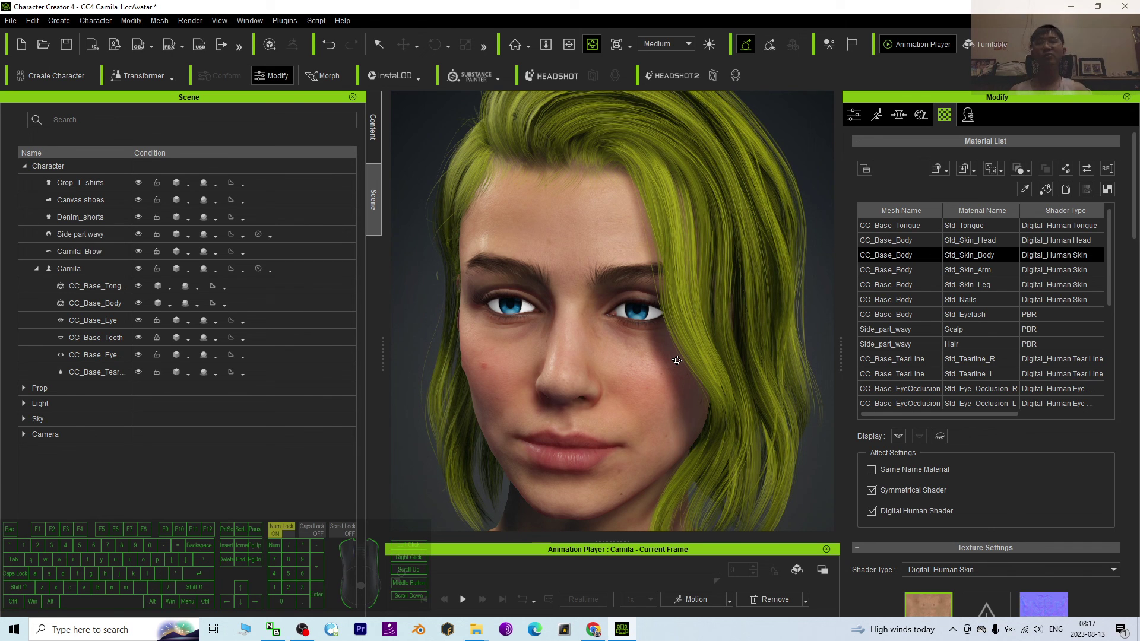
scroll(down, 3)
key(c)
drag(665, 362, 660, 343)
key(c)
click(525, 362)
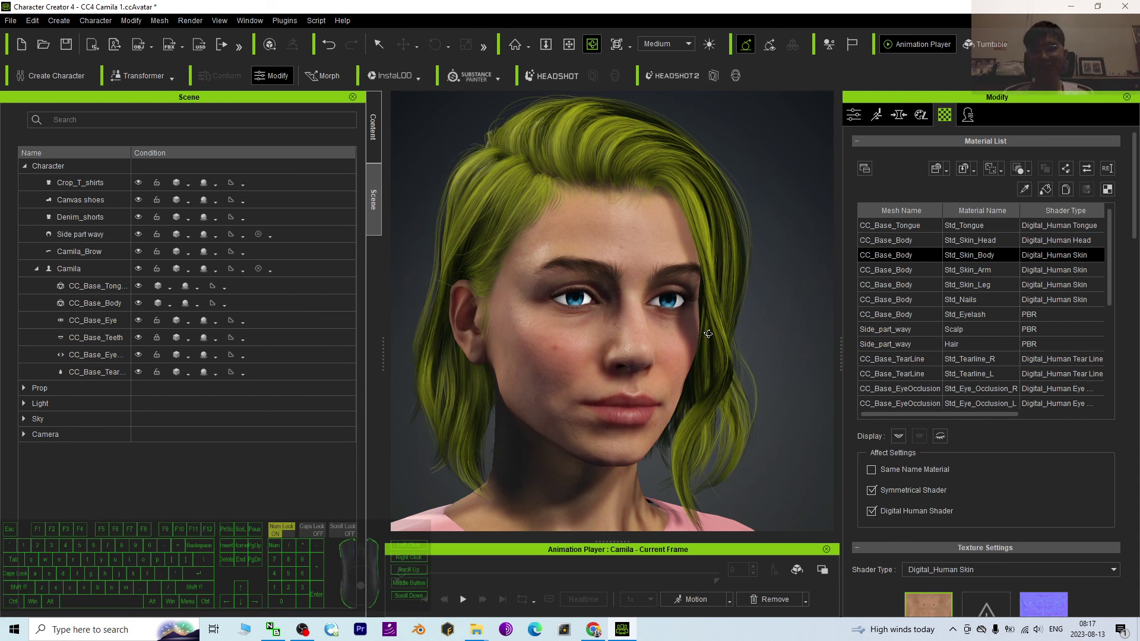
key(c)
drag(722, 333, 715, 341)
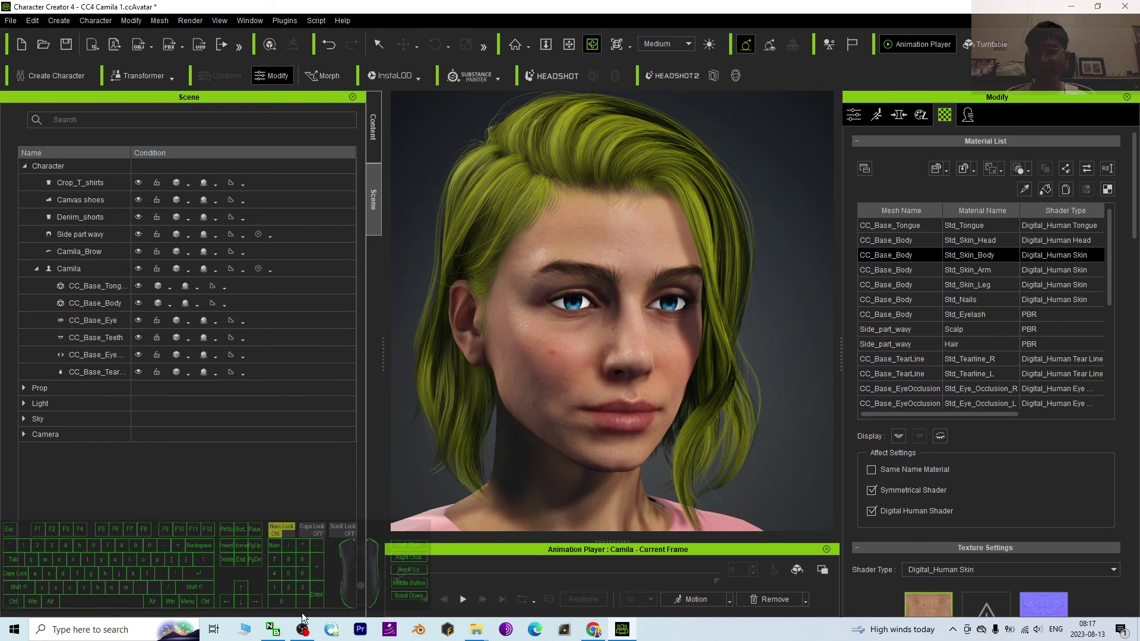